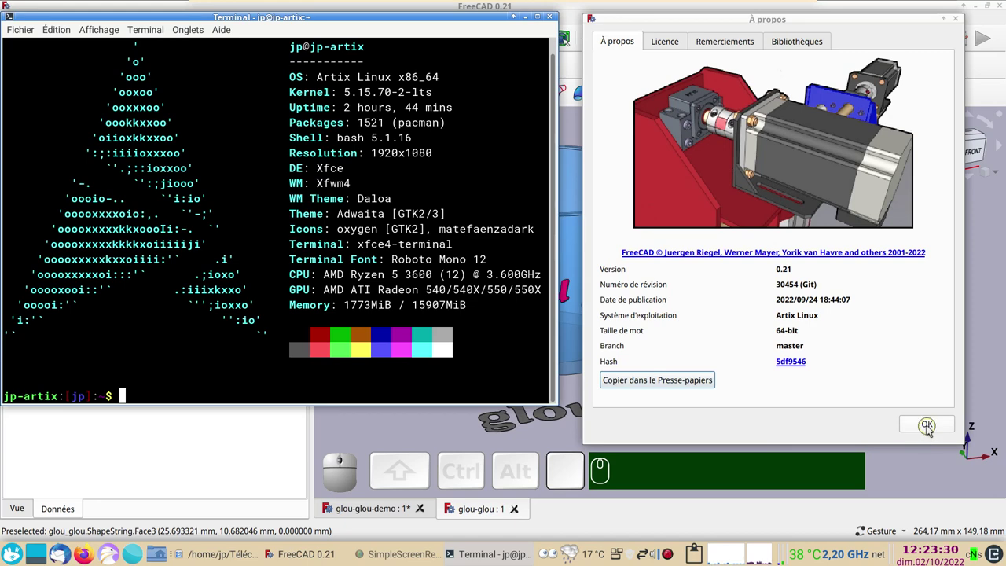
Step: Close the About window to reveal the finished glou-glou cup in the 3D view
left_click(932, 428)
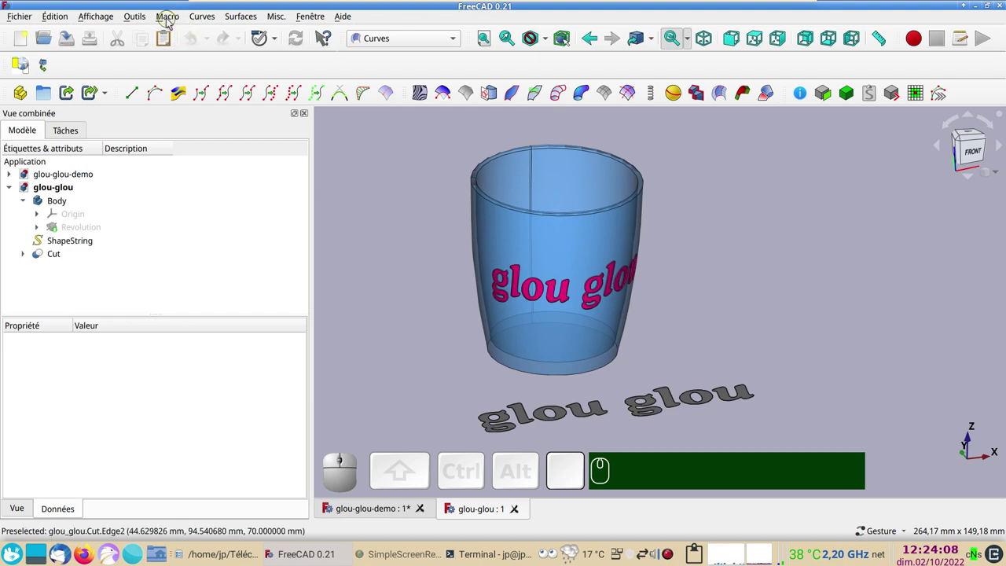
left_click(173, 21)
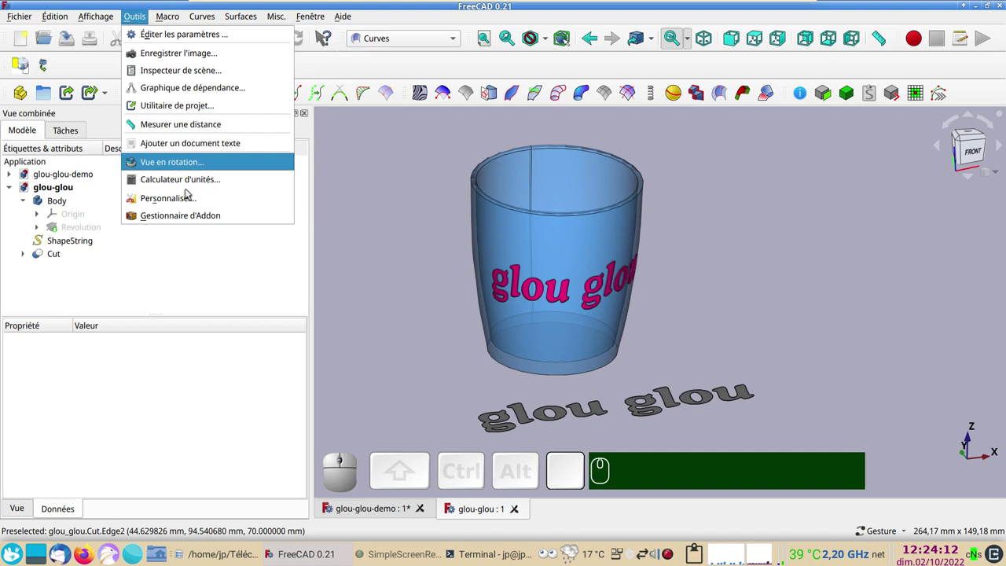
left_click(409, 239)
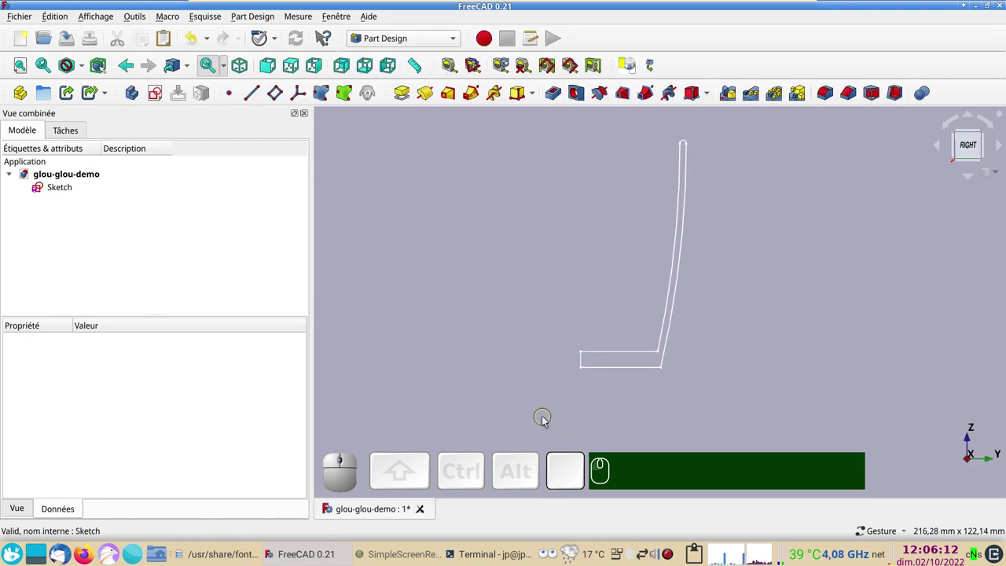
Step: Review the fully constrained cup-wall profile in the Sketch editor, then close it
left_click(78, 194)
left_click(79, 194)
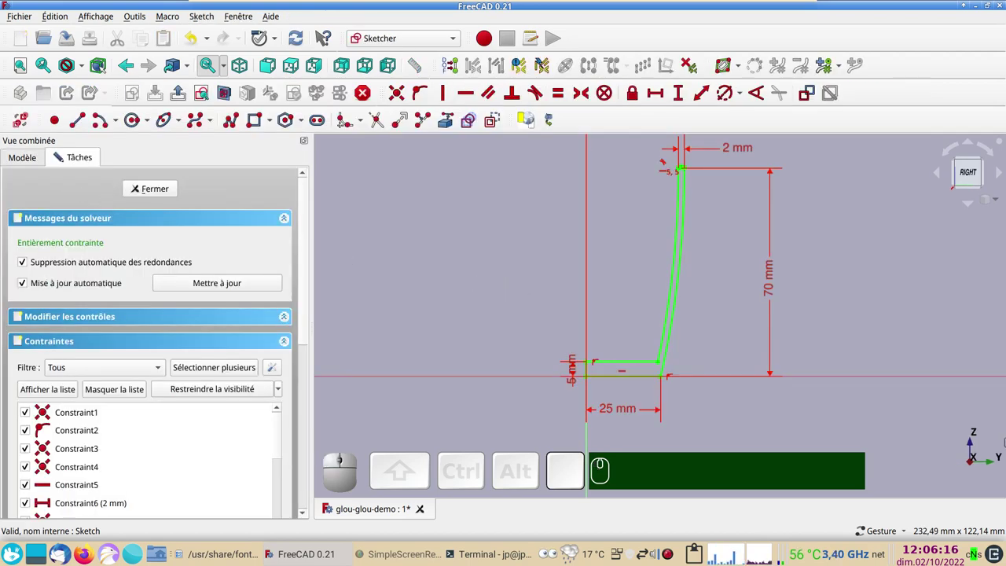
scroll("down", 3)
right_click(888, 275)
left_click(847, 308)
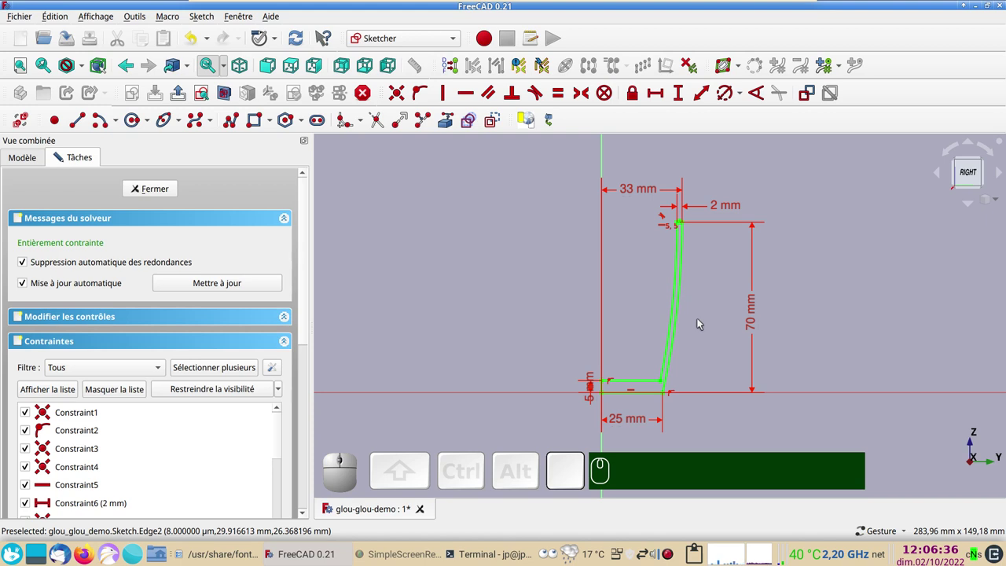
left_click(152, 186)
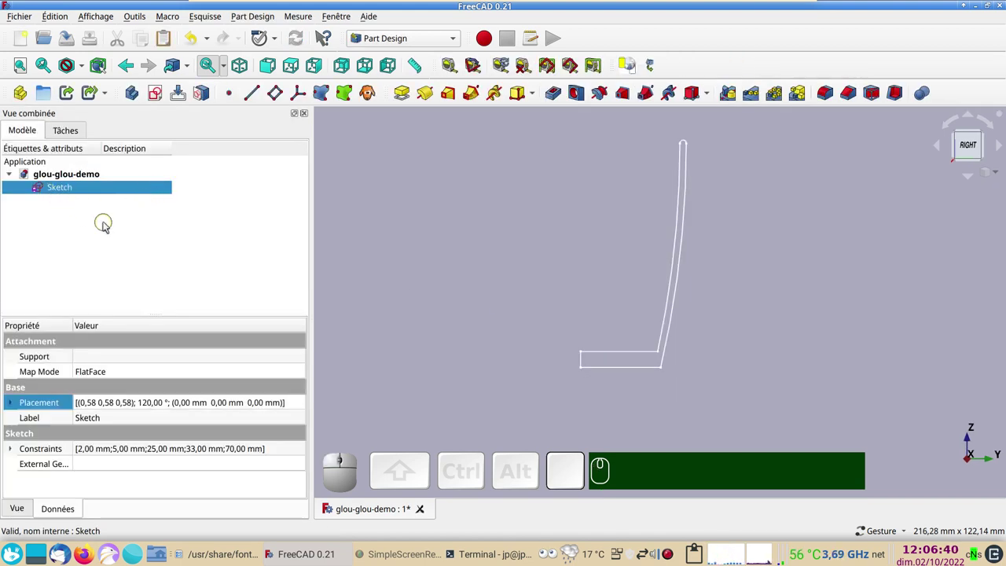
Step: Revolve the Sketch 360° around Z in the Part workbench into a hollow cup solid
left_click(455, 45)
left_click(386, 242)
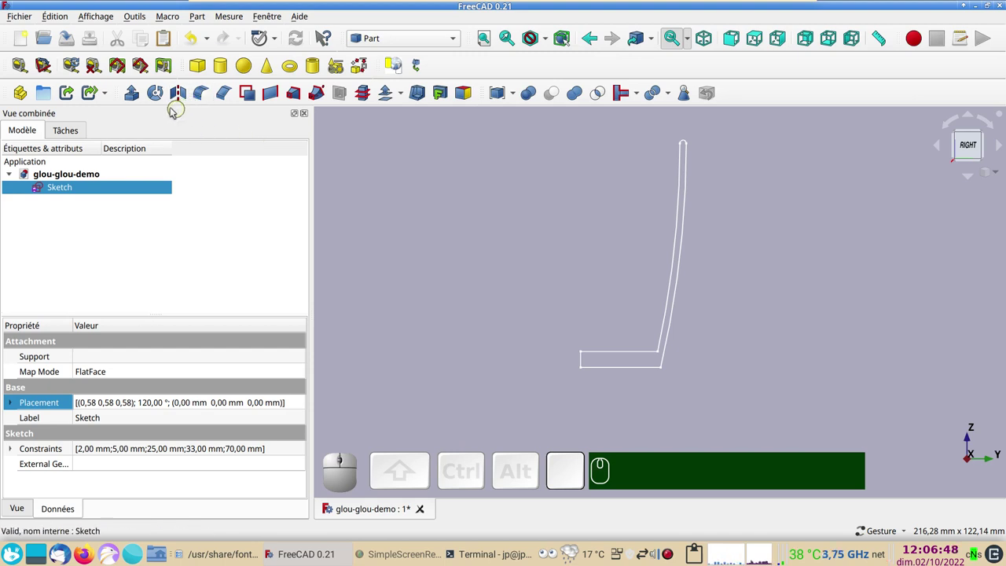
left_click(161, 99)
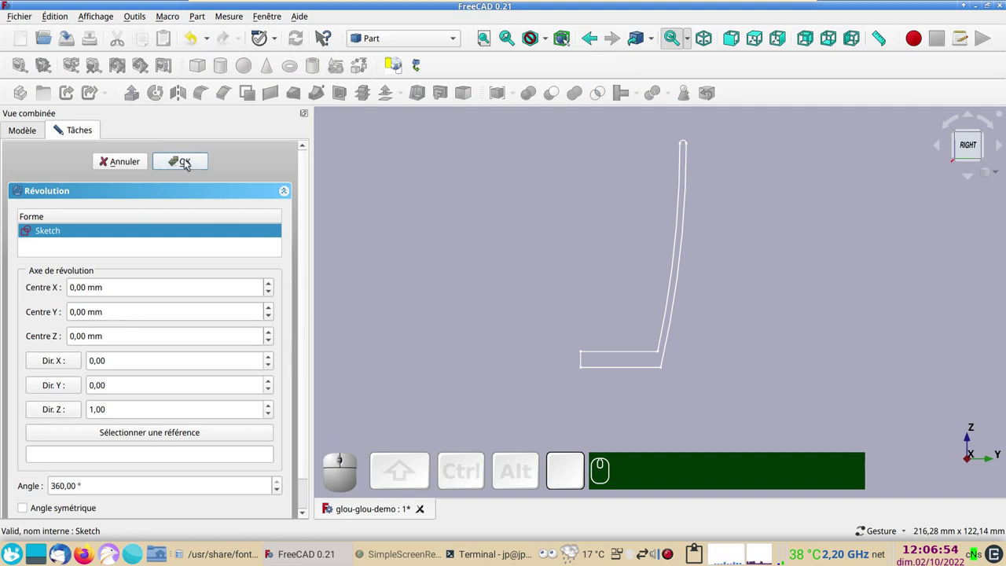
left_click(191, 163)
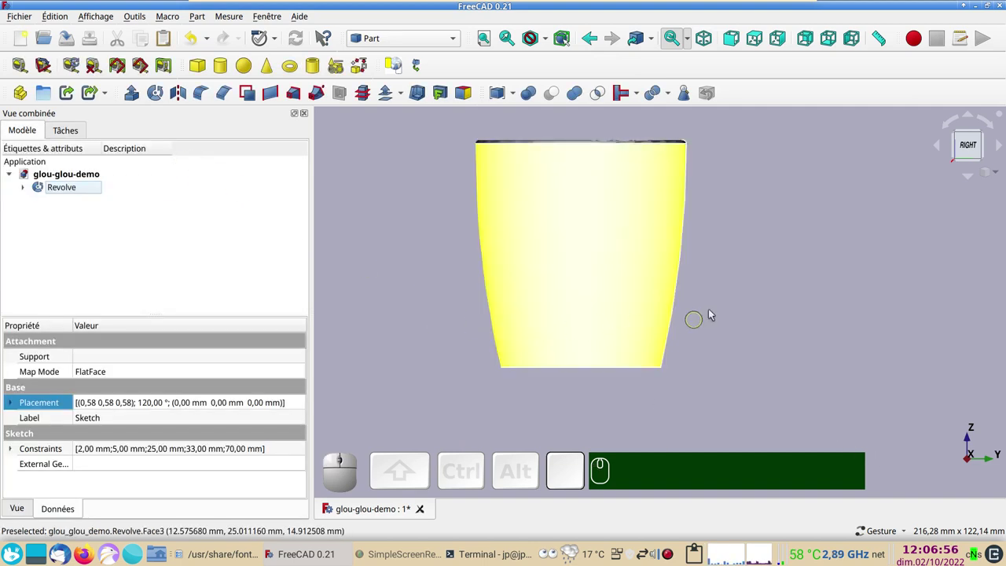
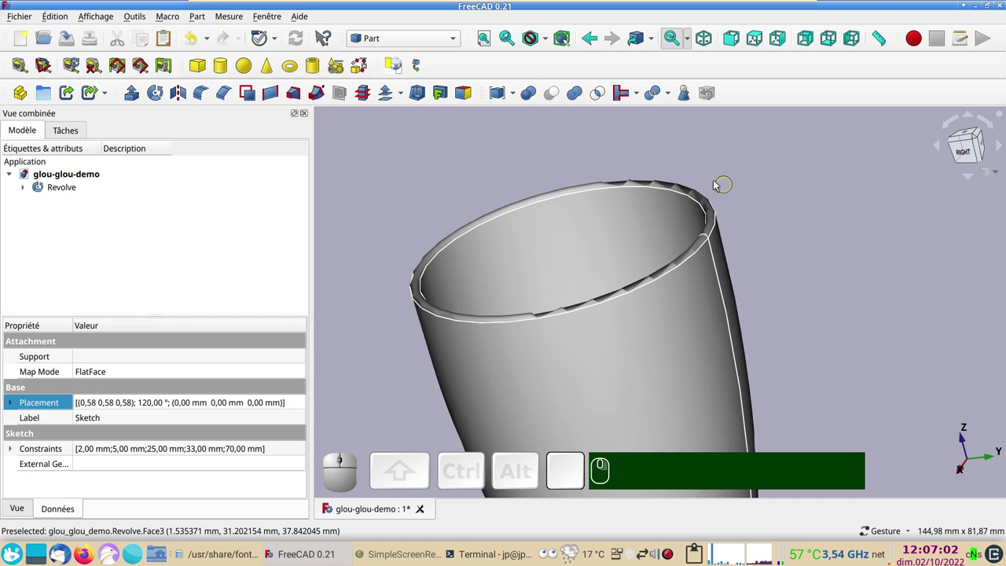
Step: Orbit the cup to inspect its inside from above, then return to the side view
scroll("down", 3)
right_click(848, 345)
left_click(849, 344)
left_click_drag(720, 254, 704, 319)
right_click(698, 323)
scroll("down", 3)
right_click(777, 323)
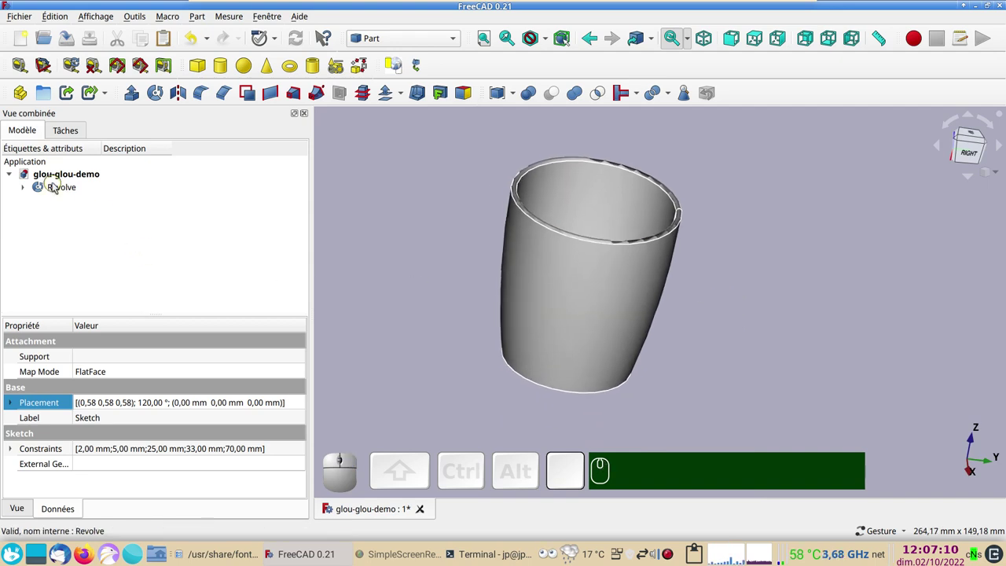
left_click_drag(745, 364, 648, 336)
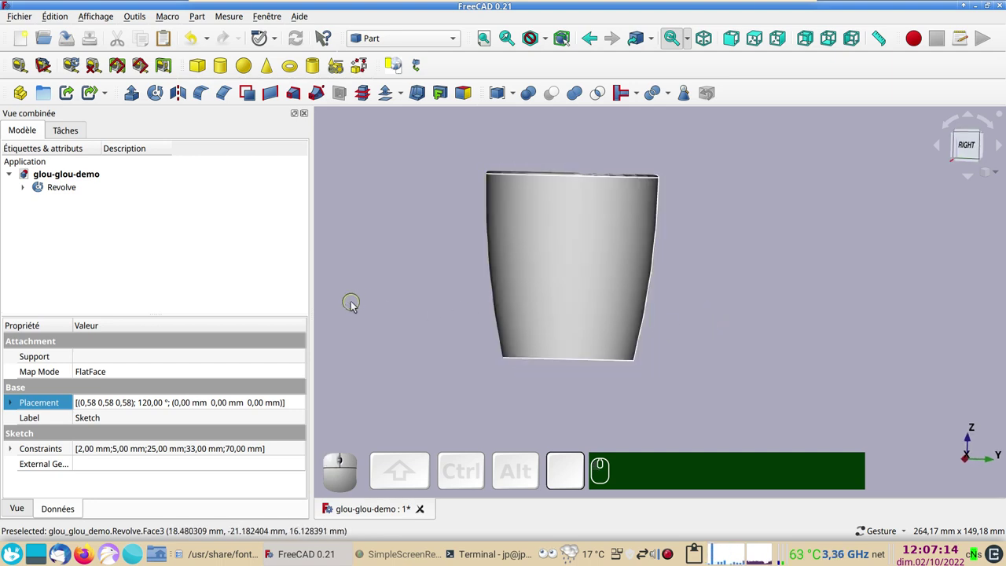
left_click(456, 40)
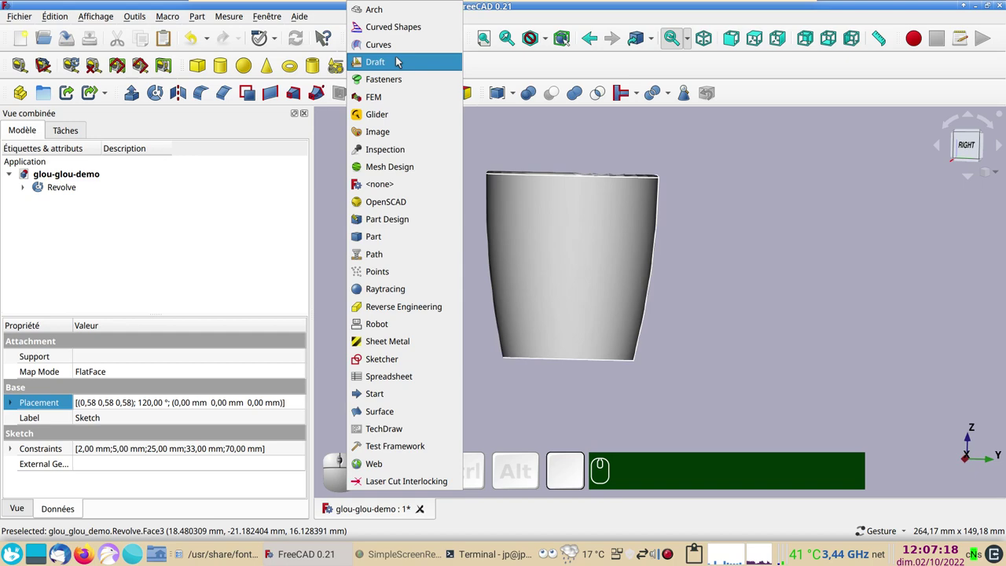
Step: Switch FreeCAD to the Draft workbench
left_click(397, 63)
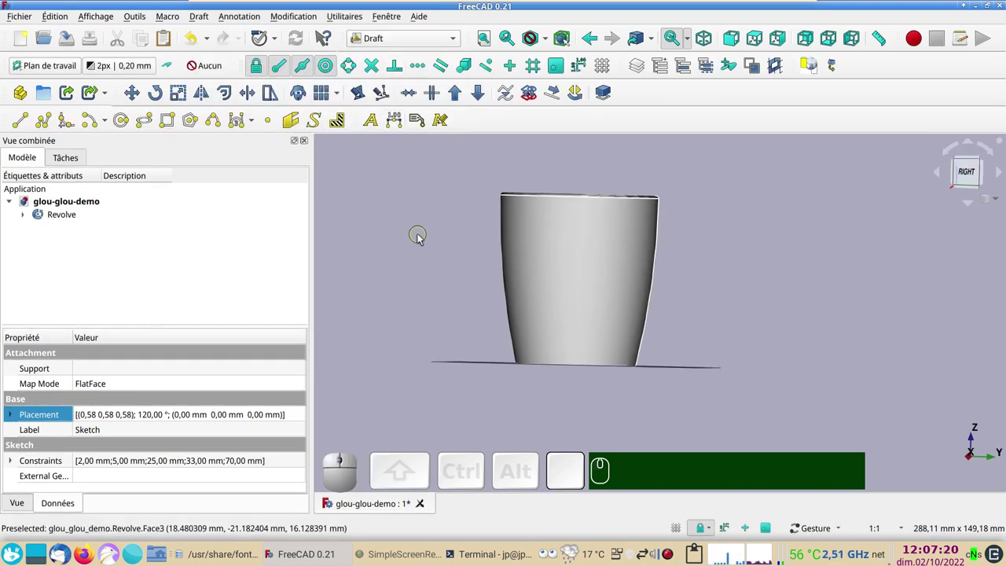
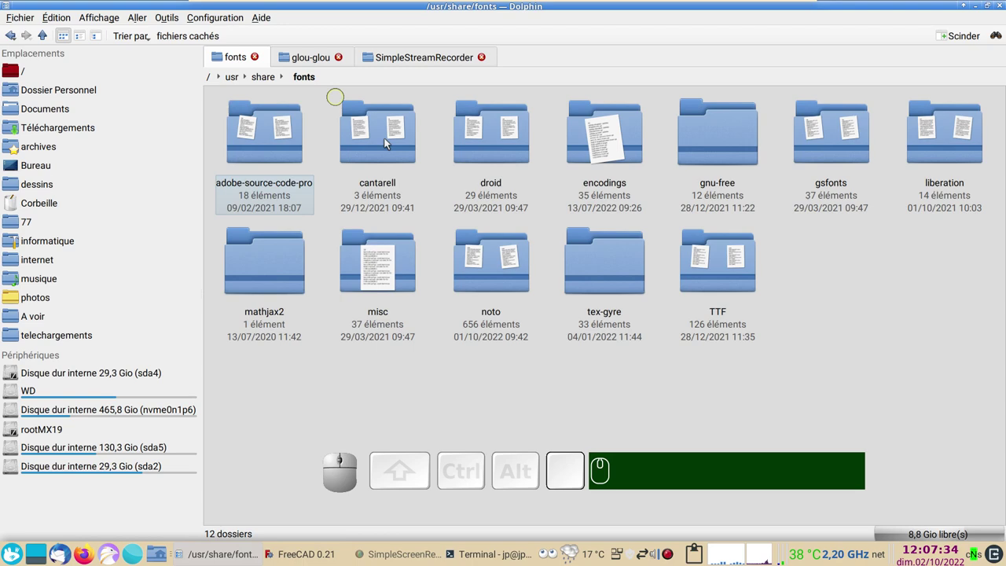
Step: Browse the system TTF fonts folder in Dolphin, then return to FreeCAD
left_click(732, 285)
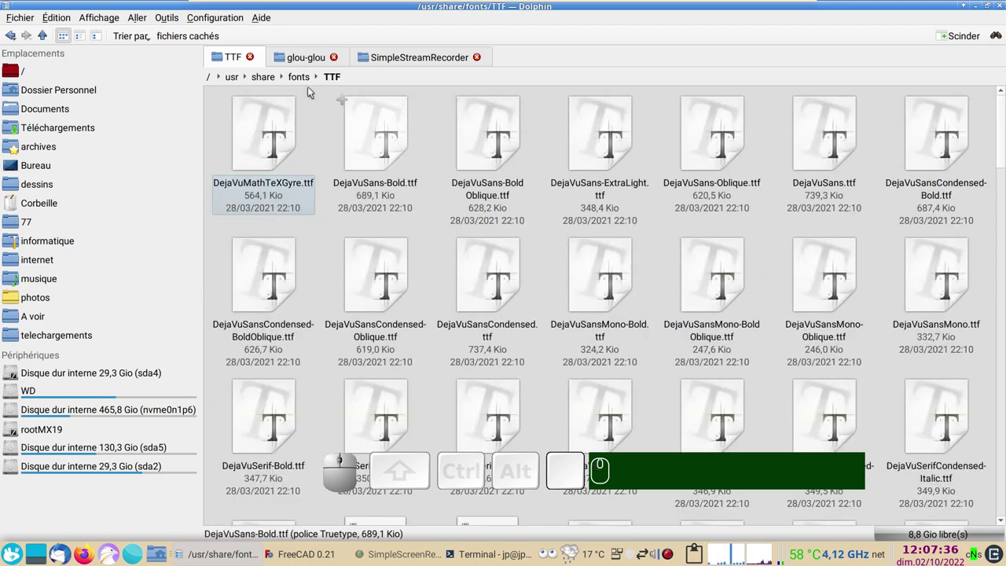
left_click(307, 85)
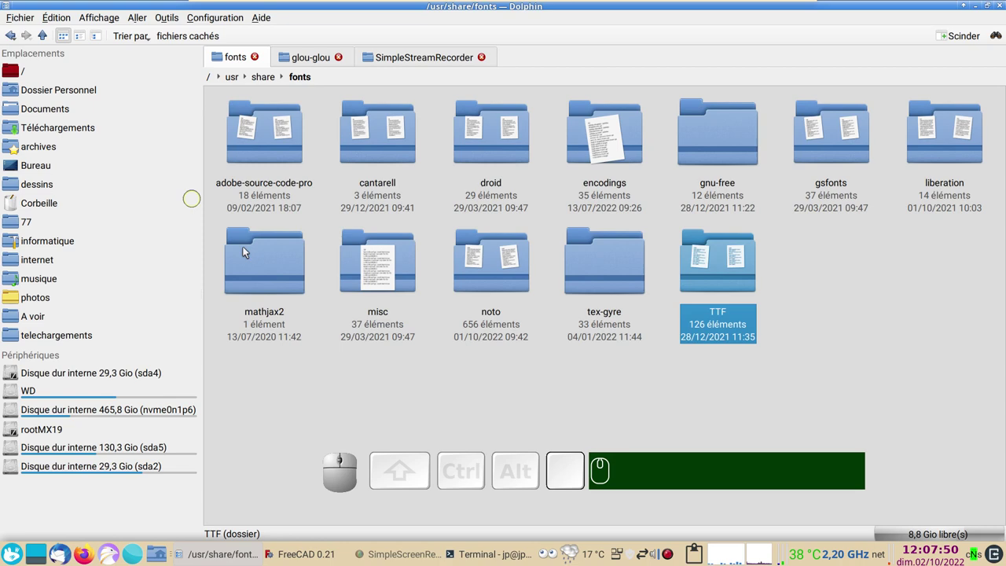
left_click(310, 557)
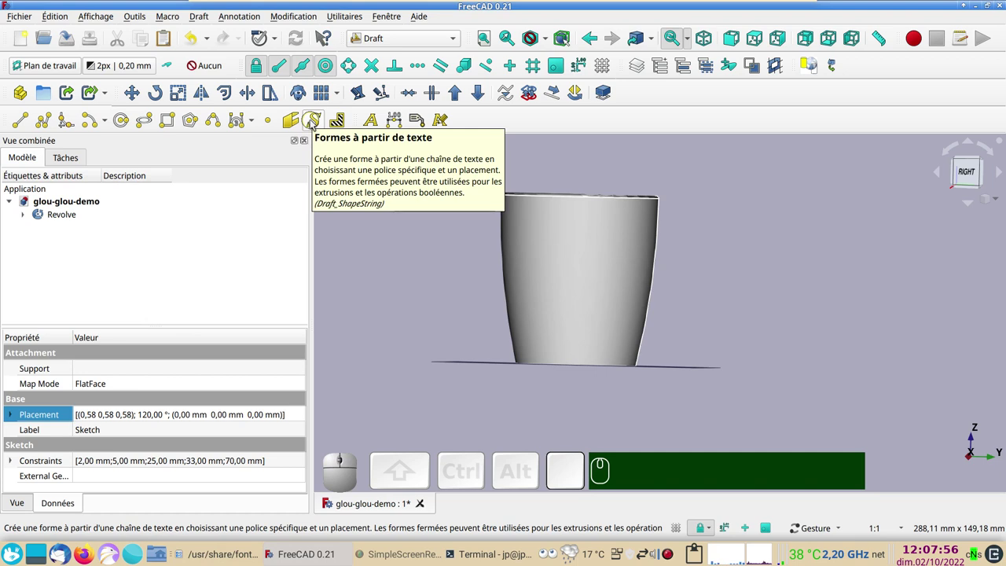
Step: Start a Draft ShapeString reading 'glou glou' with 20 mm height and browse for its font file
left_click(315, 124)
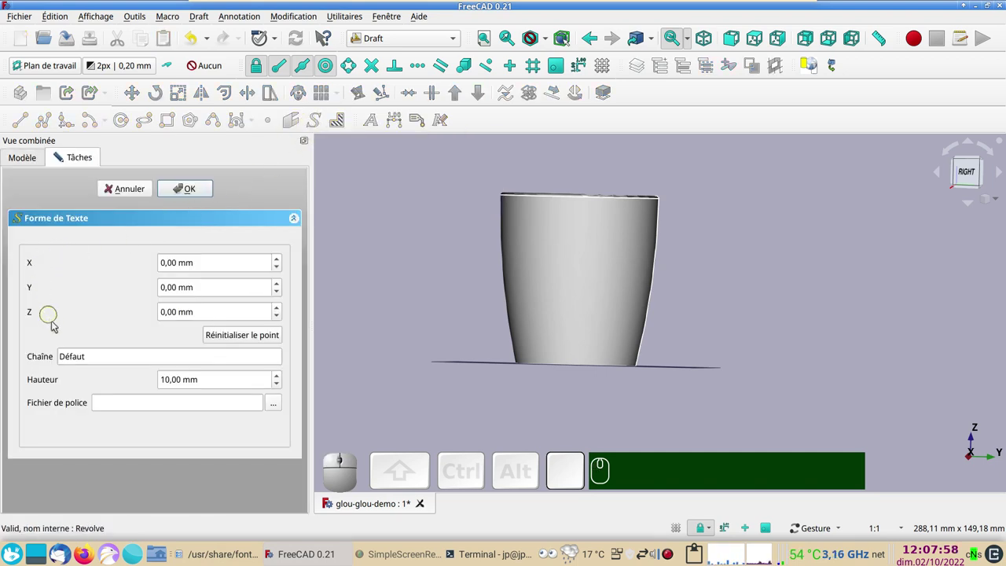
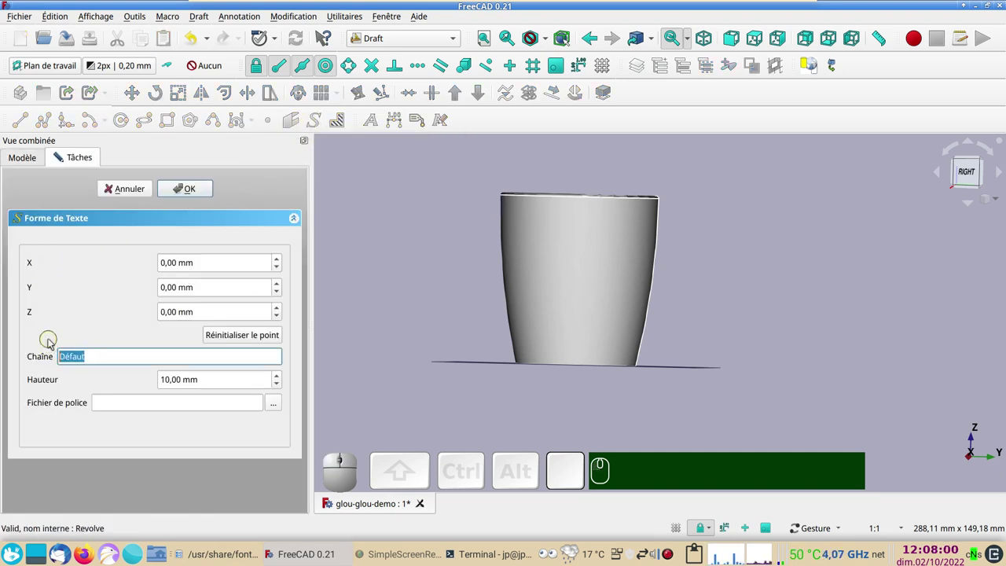
type("glou")
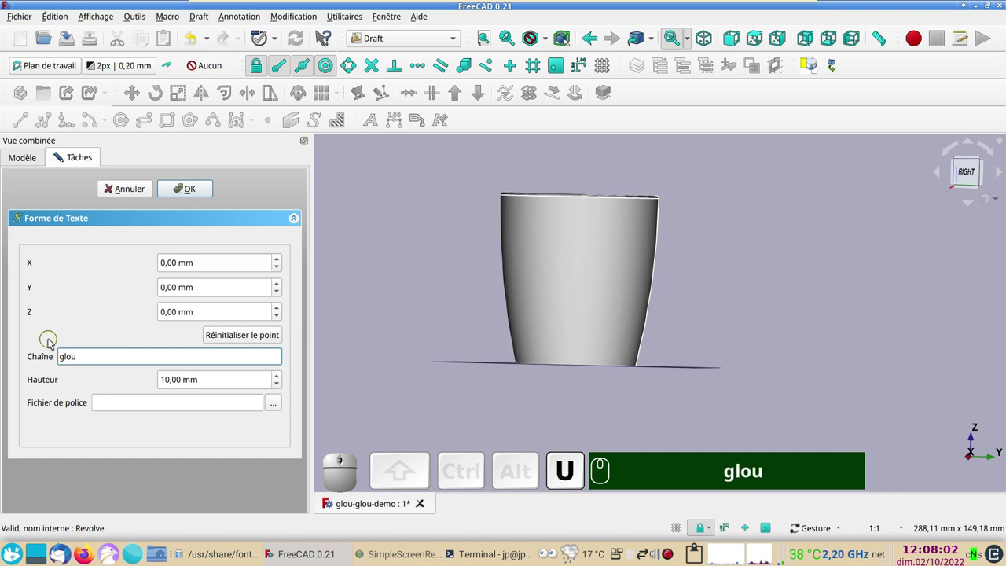
key("space")
type("gl")
type("ou")
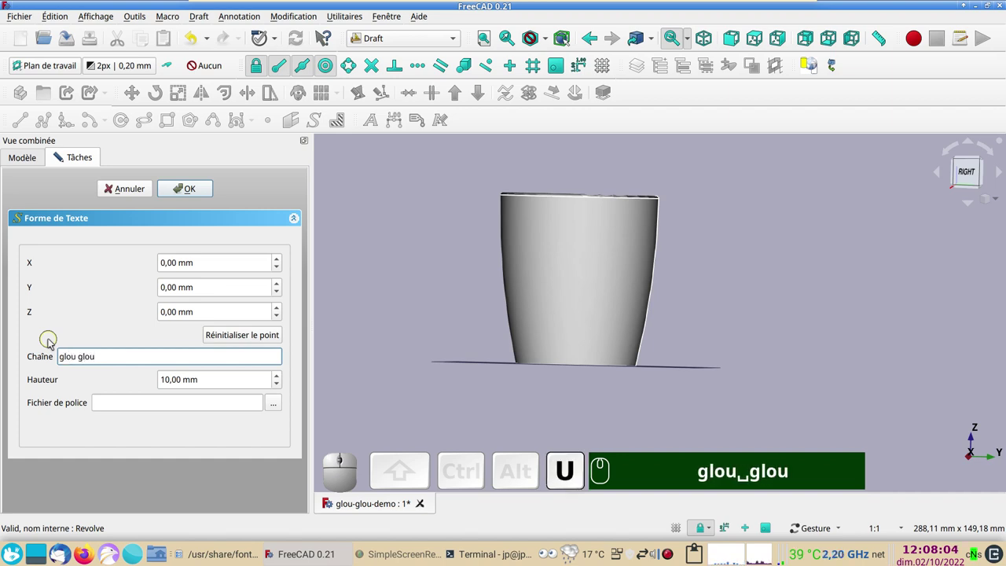
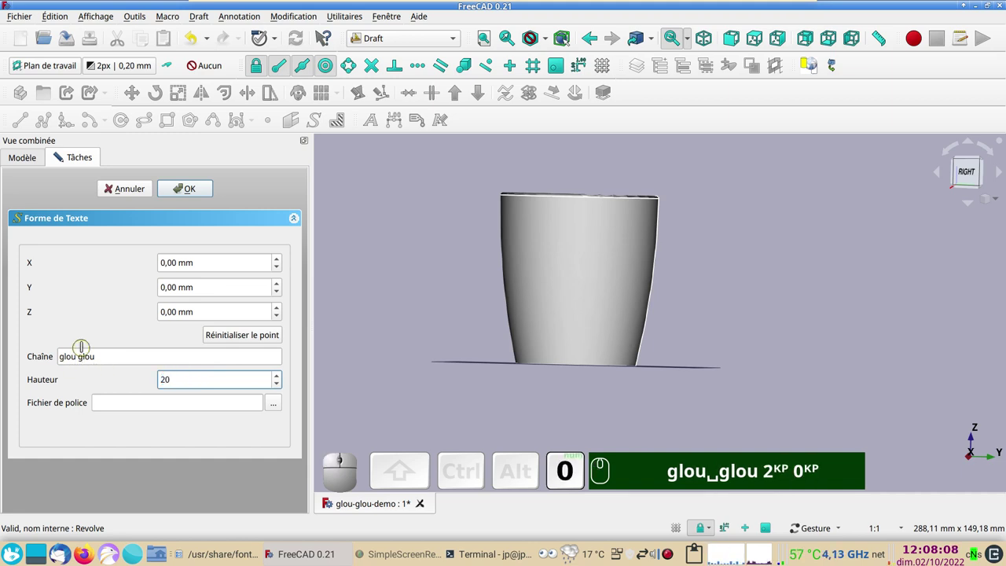
type("2ᴷᴾ 0ᴷᴾ")
left_click(281, 408)
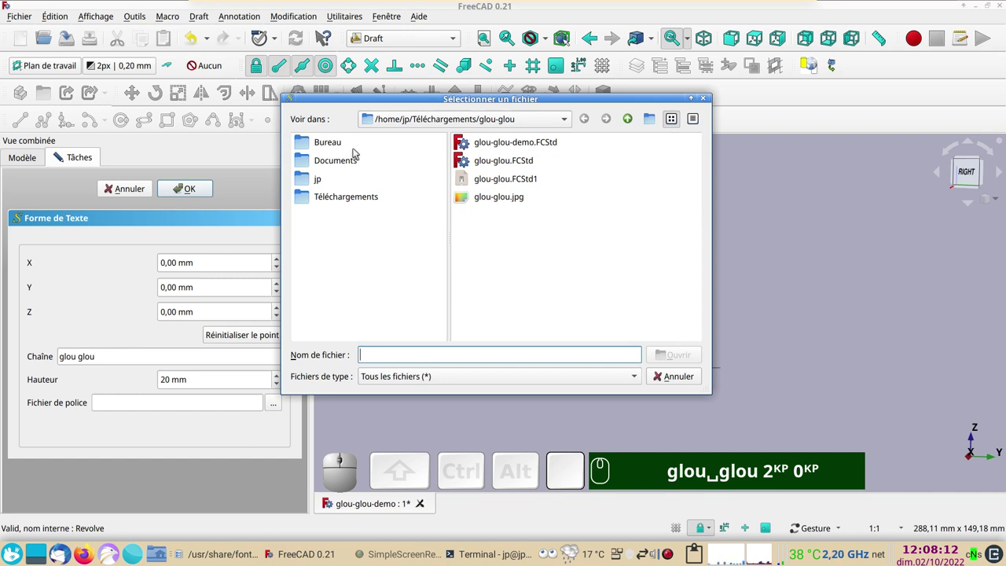
Step: Choose cooperbi.ttf from the home folder and reset the text insertion point to the origin
left_click(340, 185)
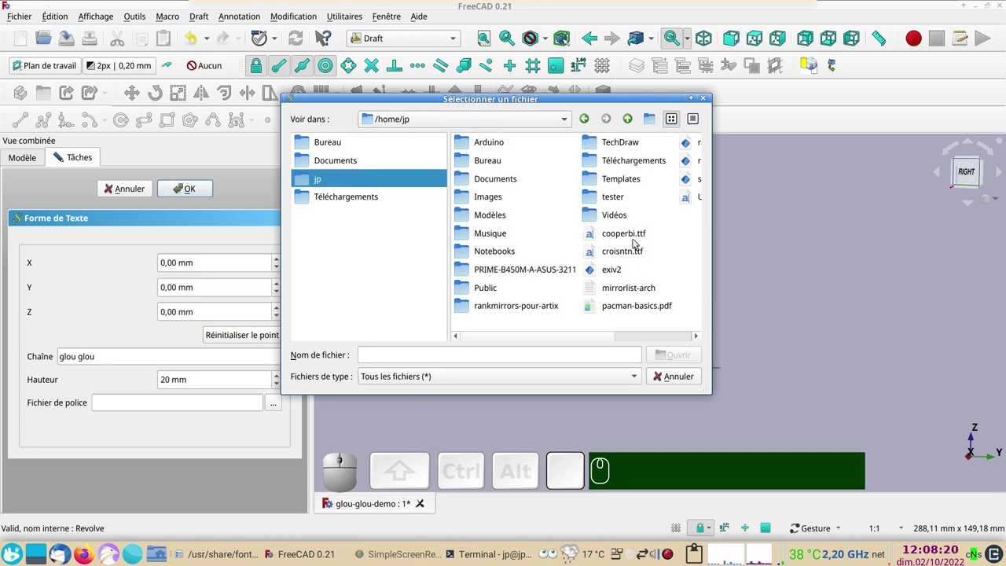
left_click(622, 236)
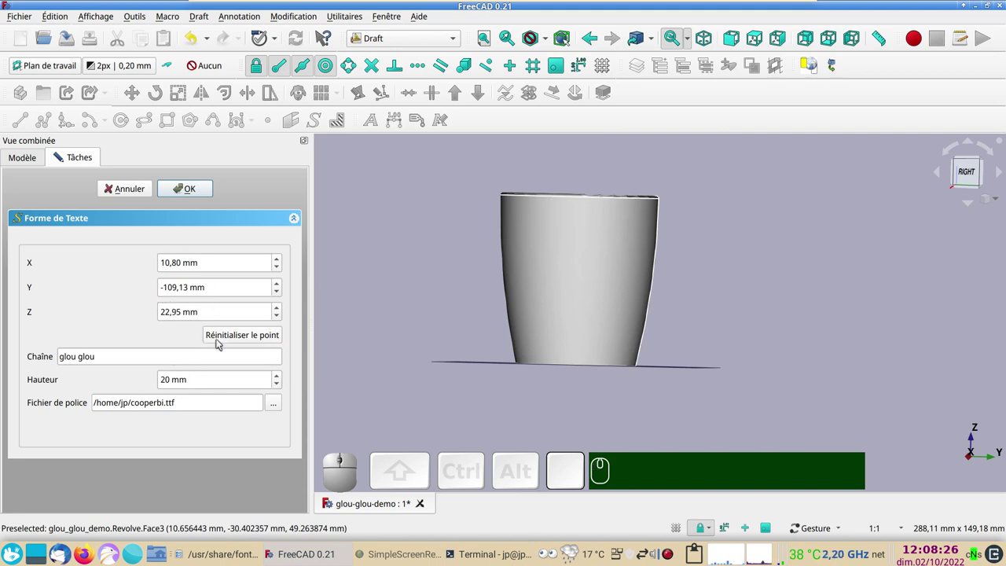
left_click(228, 337)
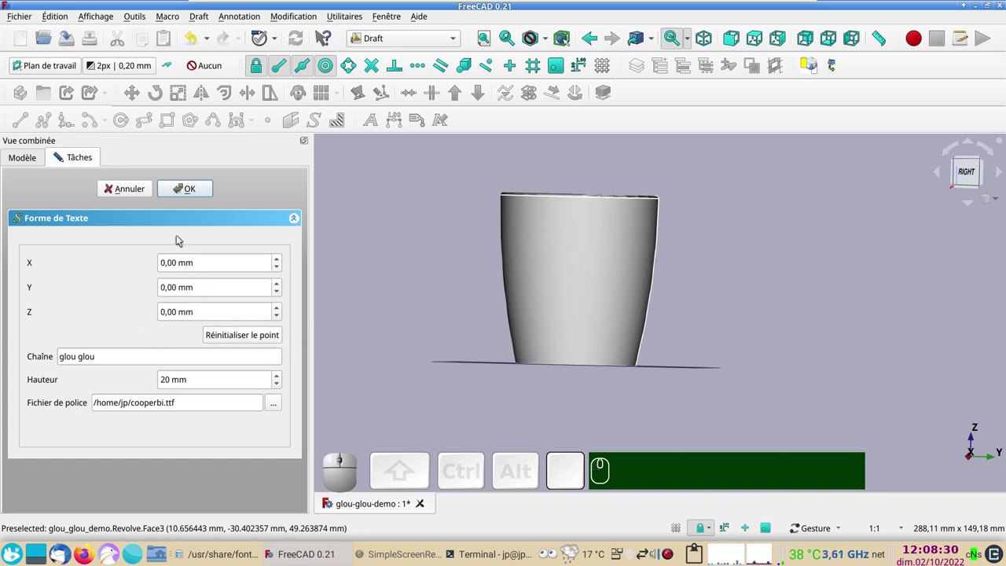
Step: Create the glou glou ShapeString beside the cup and select its Placement property
left_click(193, 194)
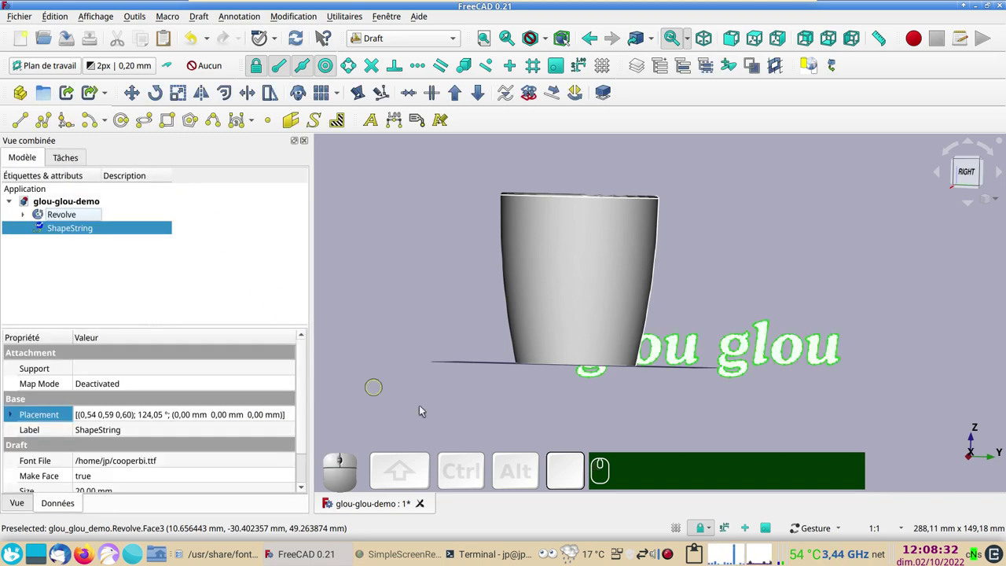
left_click(79, 234)
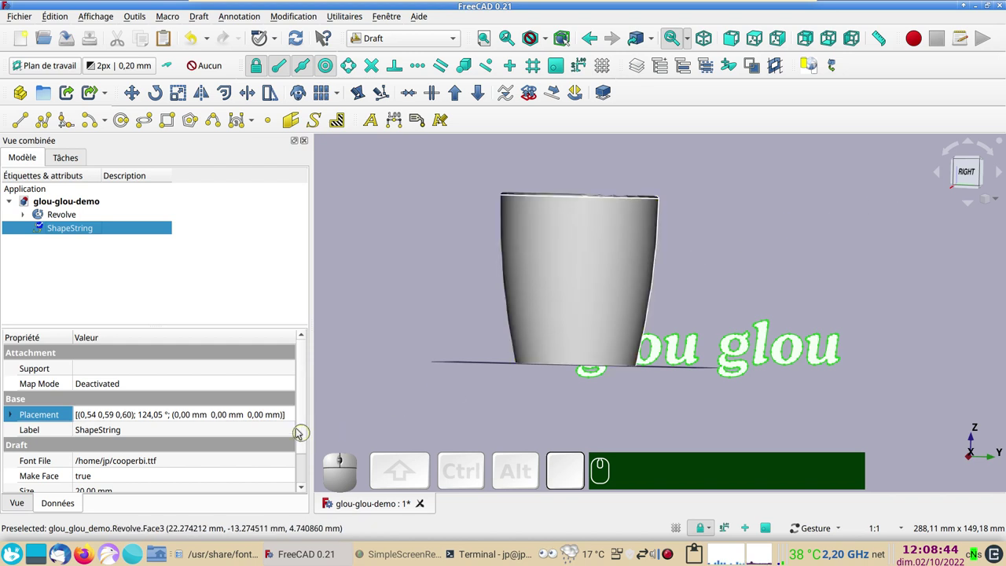
left_click(171, 415)
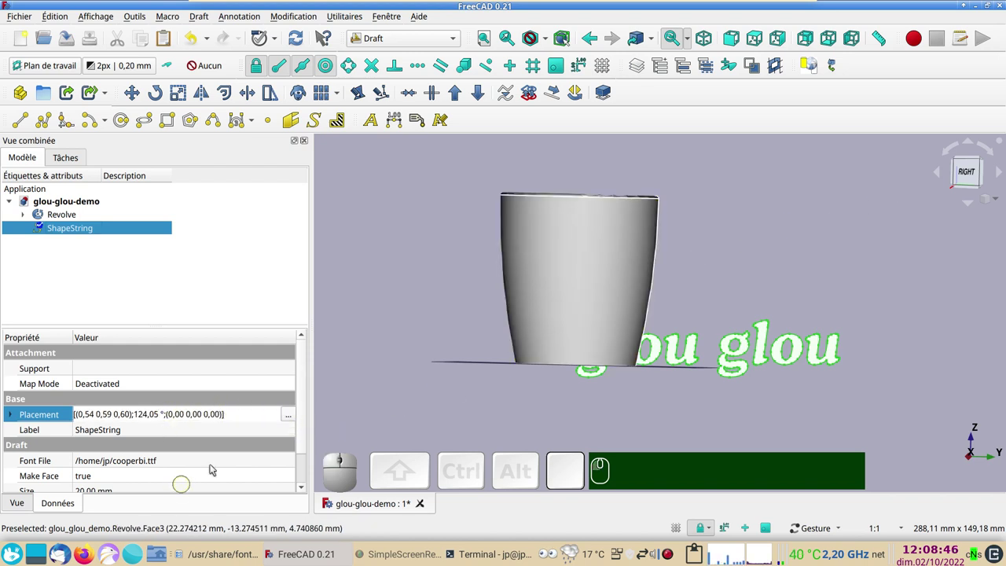
Step: Reset the text's rotation to 0° so the letters lie flat, and hide the grid with GR
left_click(294, 414)
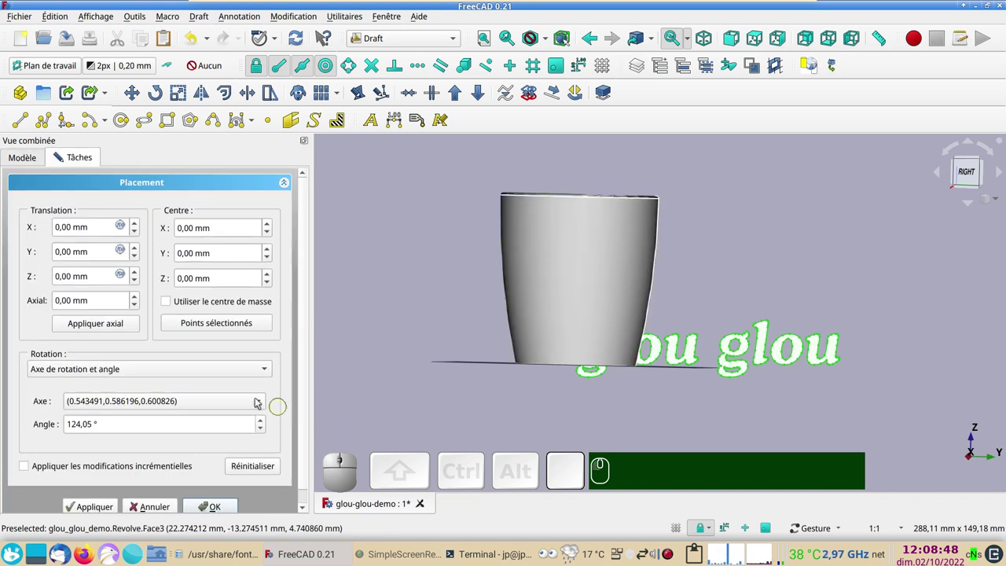
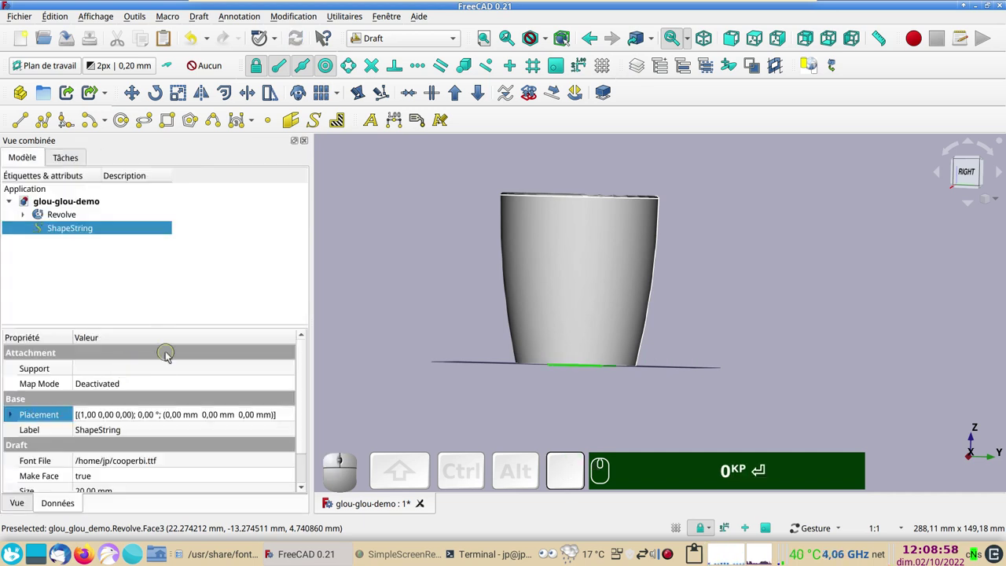
key("KP_2")
right_click(503, 302)
scroll("up", 3)
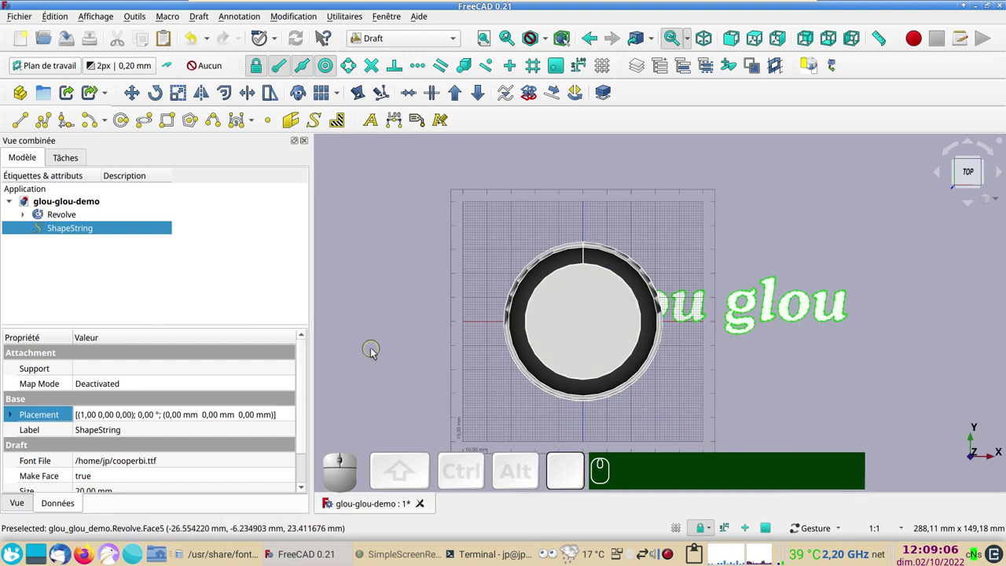
type("gr")
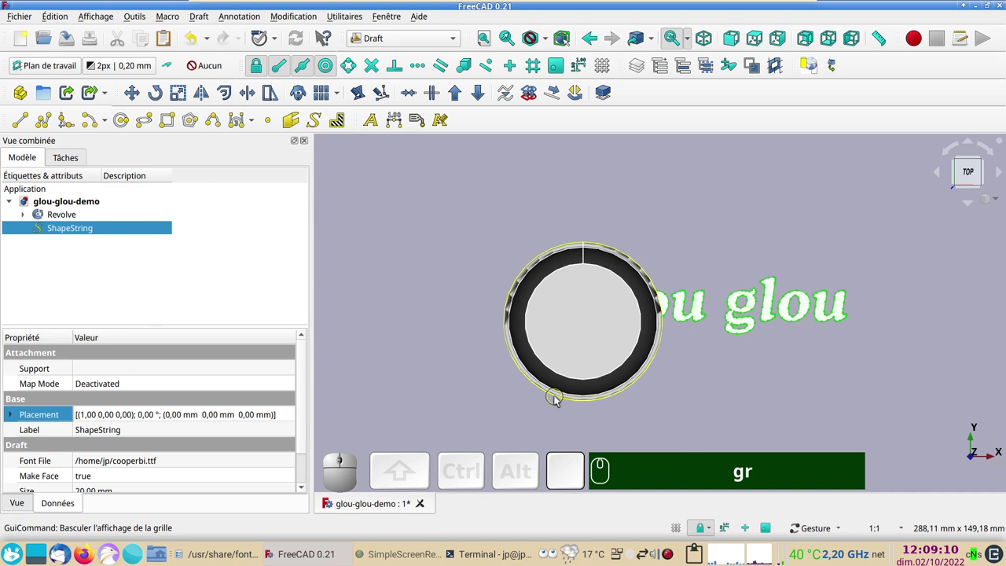
key("KP_1")
left_click_drag(622, 419, 540, 396)
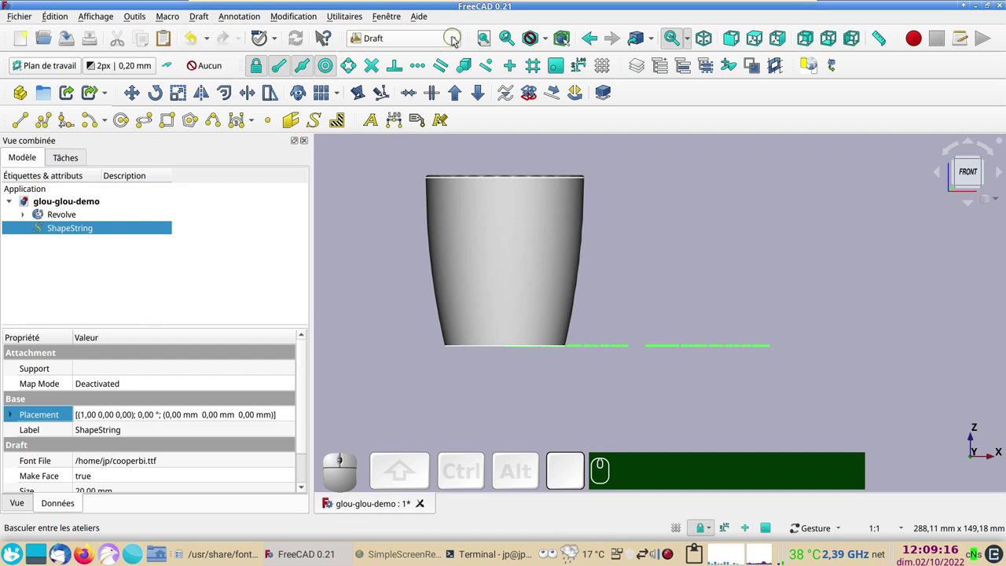
Step: In the Curves workbench, create a Sketch on surface on the cup's outer face and expand it
left_click(458, 39)
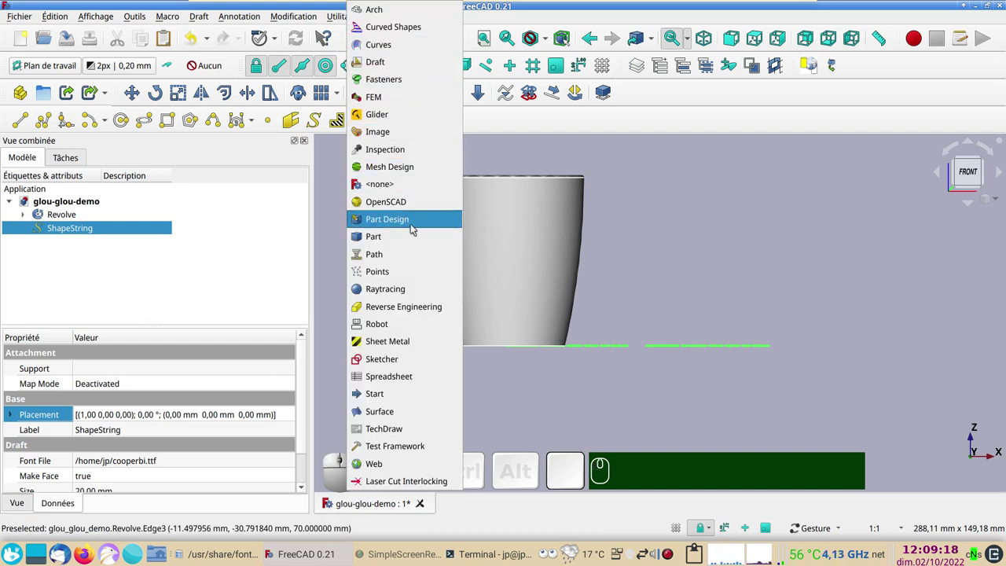
left_click(381, 45)
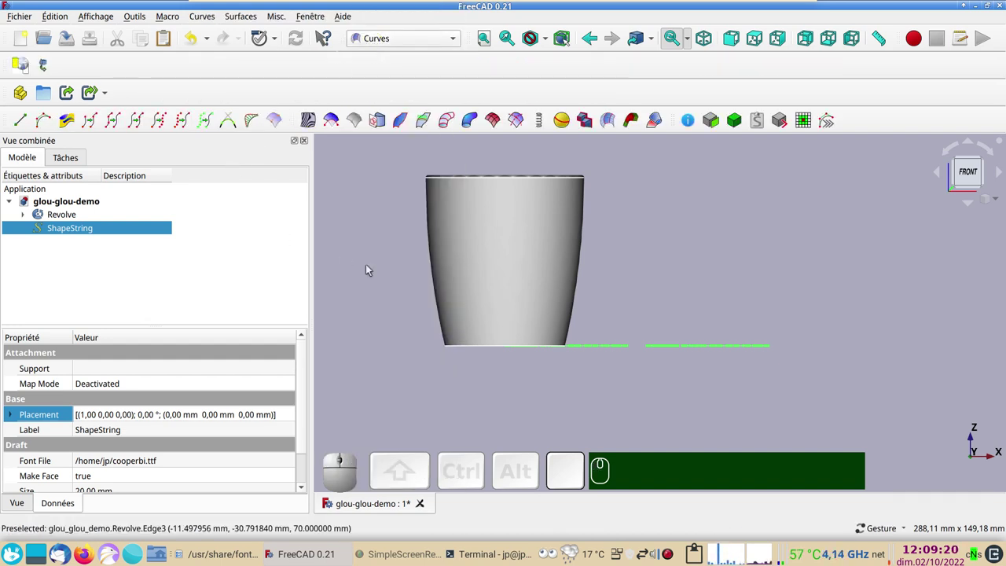
left_click(372, 268)
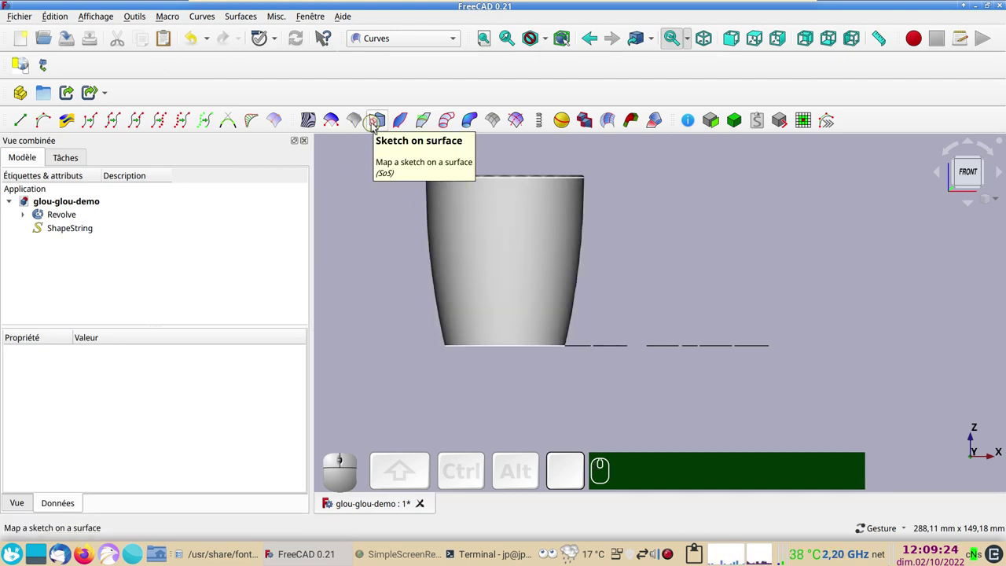
left_click(413, 267)
left_click(496, 249)
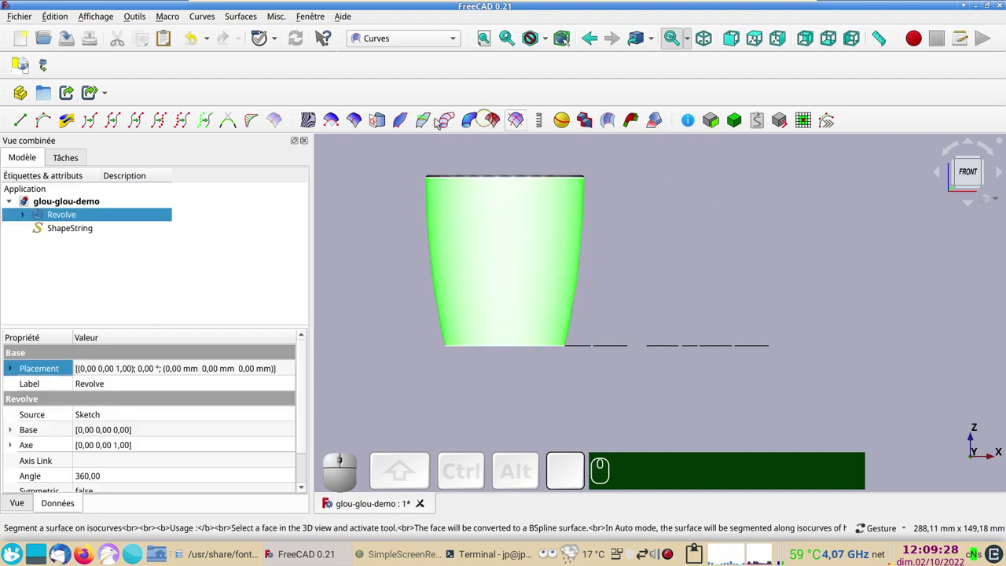
left_click(379, 122)
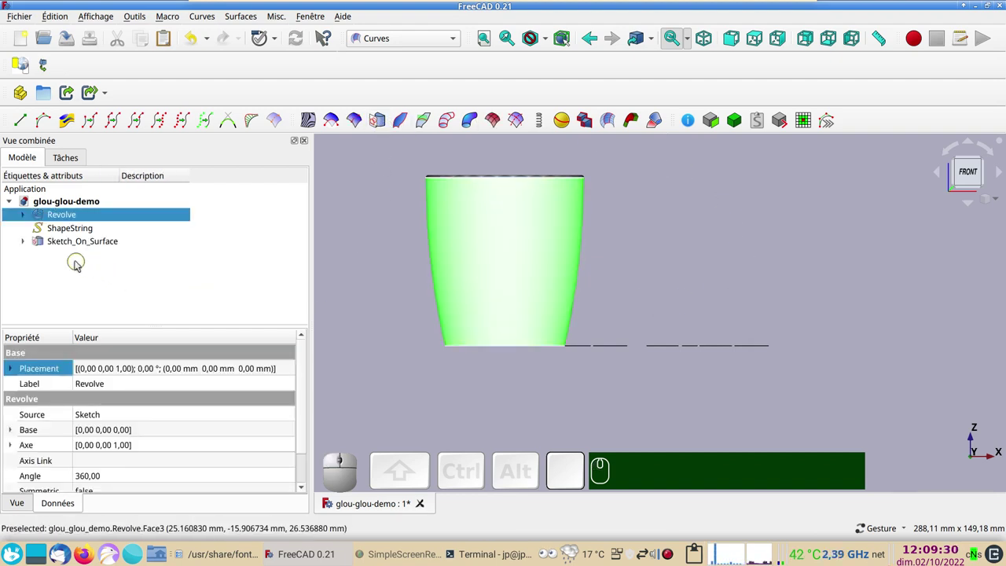
left_click(25, 242)
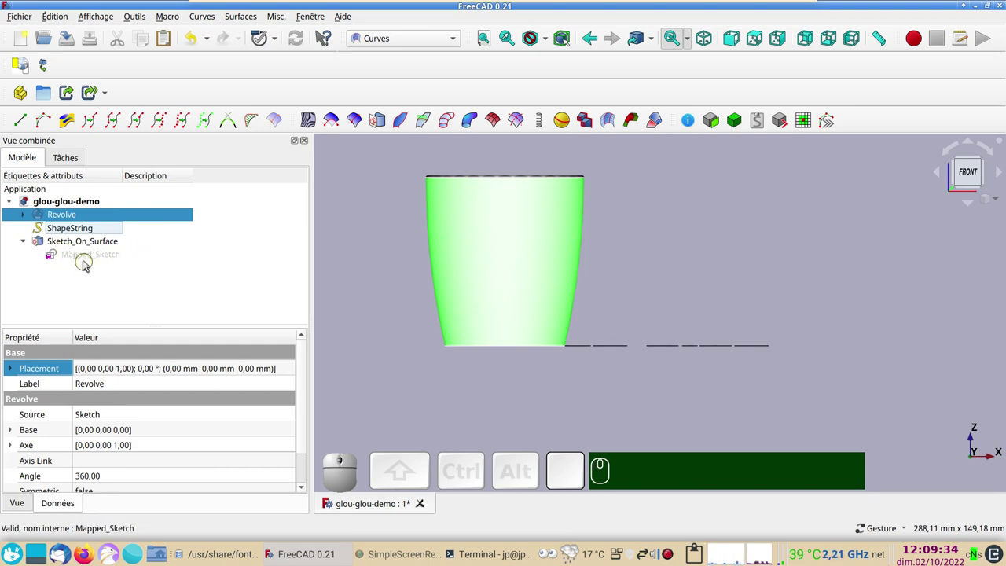
Step: Edit the mapped sketch and delete all its existing geometry
left_click(88, 260)
scroll("up", 3)
left_click(225, 99)
scroll("up", 3)
scroll("down", 3)
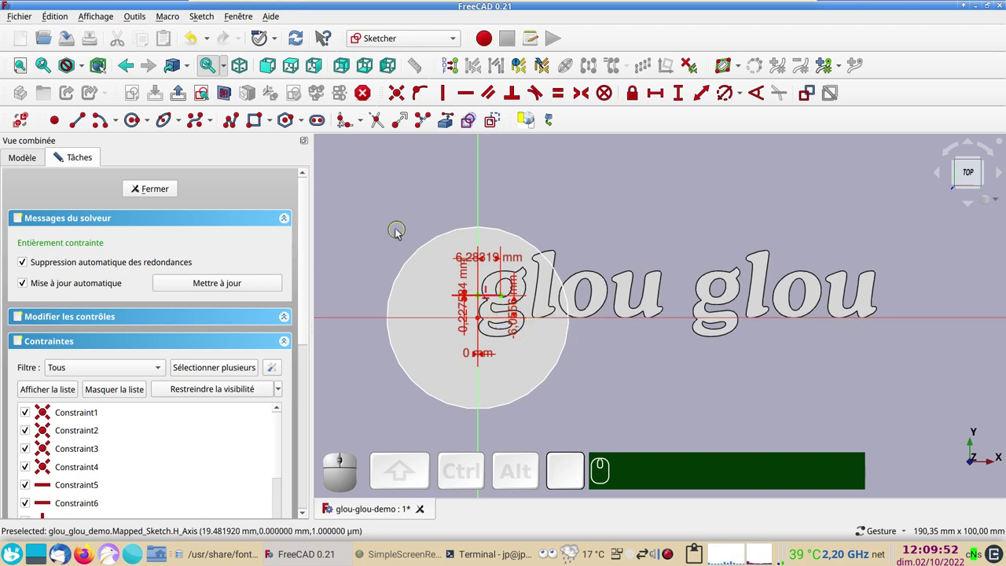
right_click(387, 222)
left_click(366, 228)
left_click_drag(393, 215, 560, 475)
key("Delete")
Step: Draw a rectangle around the glou glou text and constrain its width to 300 mm
scroll("down", 3)
right_click(610, 394)
left_click(498, 116)
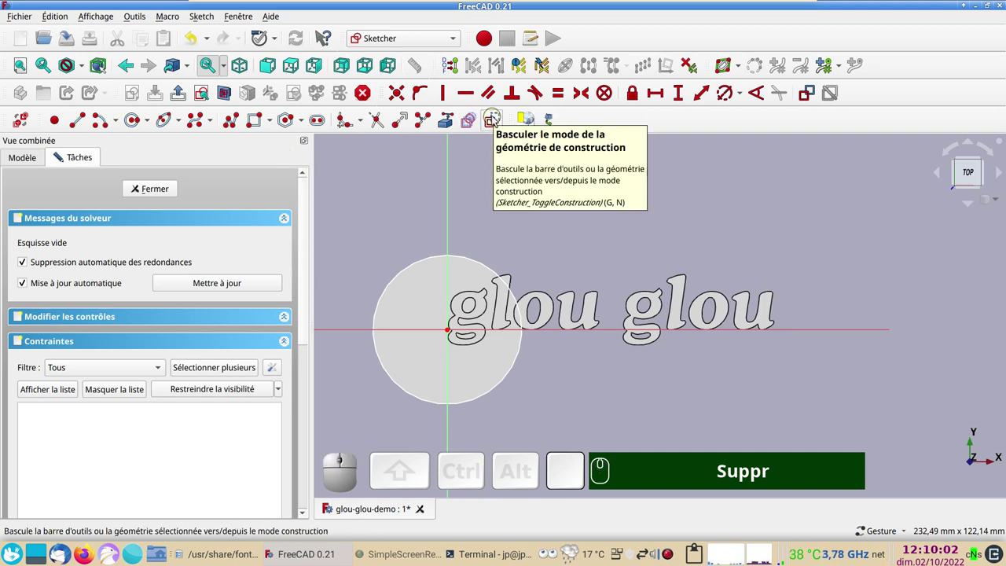
left_click(498, 120)
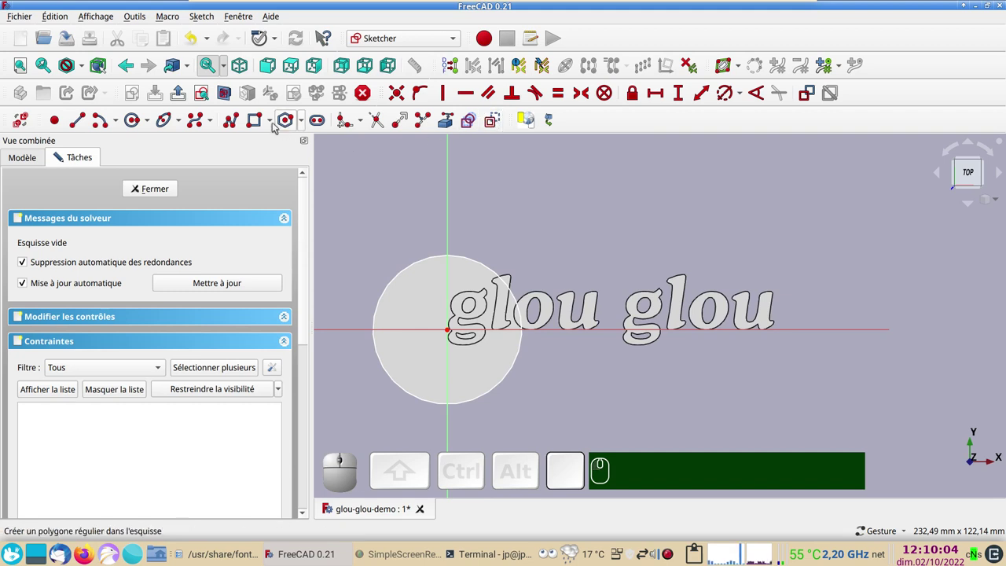
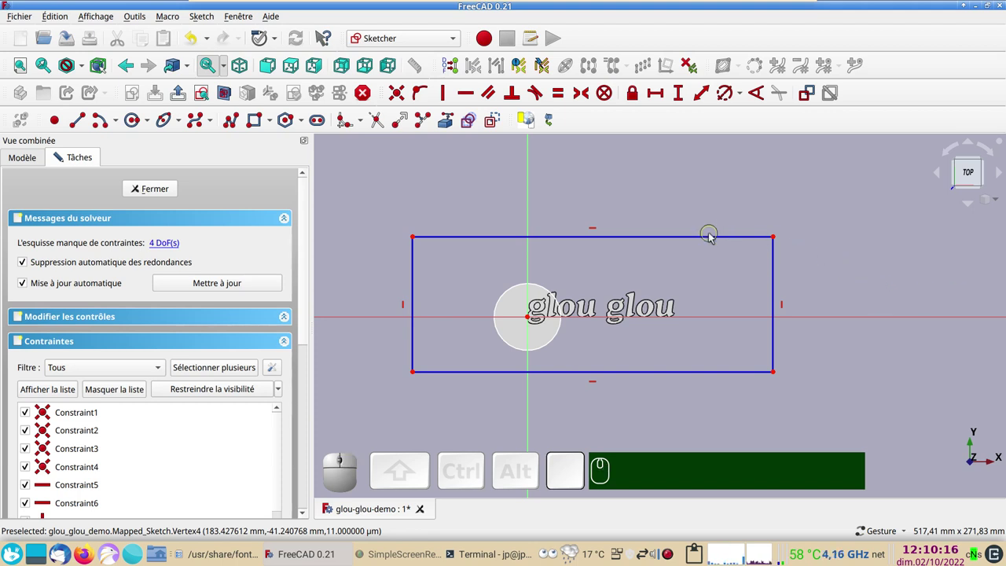
left_click(718, 241)
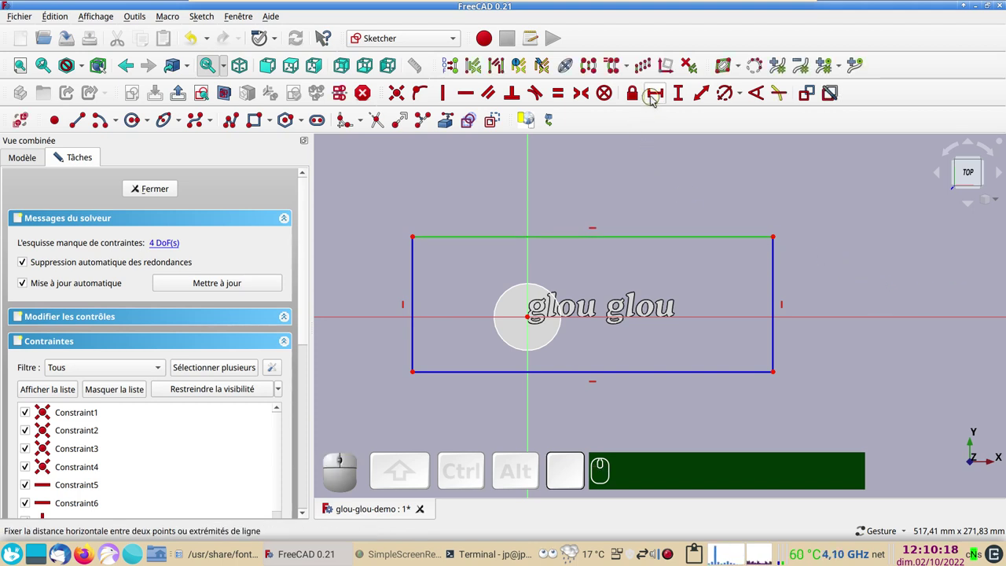
left_click(656, 98)
key("KP_3")
key("KP_0")
key("KP_0")
key("KP_Enter")
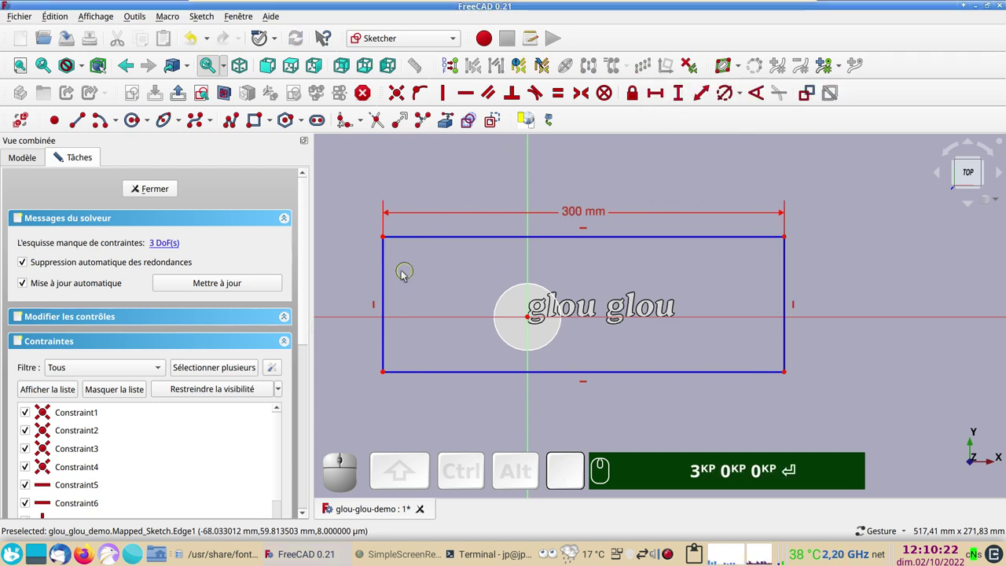
Step: Constrain the rectangle height to 90 mm, centre it on the text and close the sketch
left_click(389, 282)
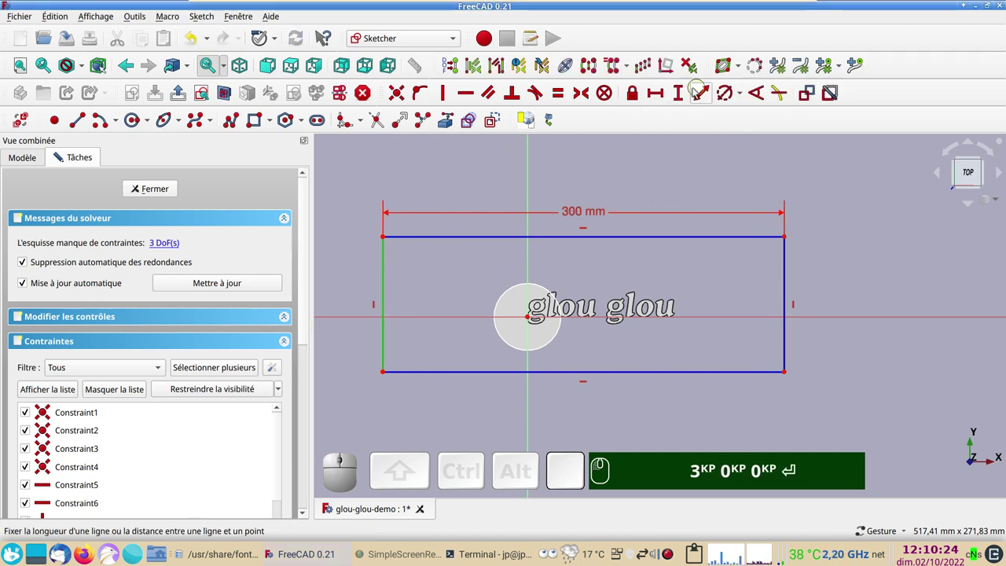
left_click(683, 96)
key("KP_9")
key("KP_0")
key("KP_Enter")
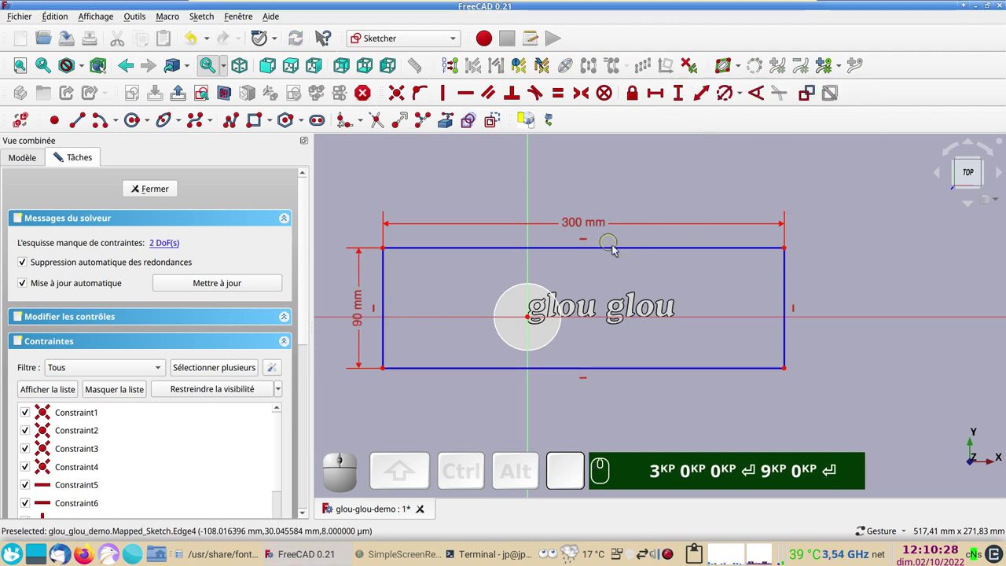
left_click_drag(619, 249, 647, 279)
key("KP_3")
key("KP_0")
key("Return")
key("KP_9")
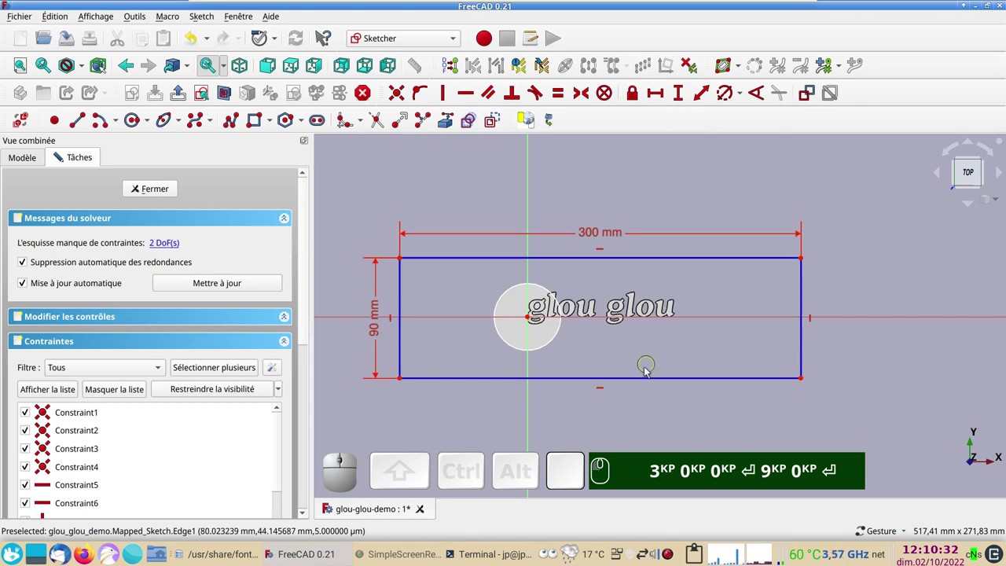
Step: Link ShapeString as an Extra Object of Sketch_On_Surface in its Data properties
left_click(173, 195)
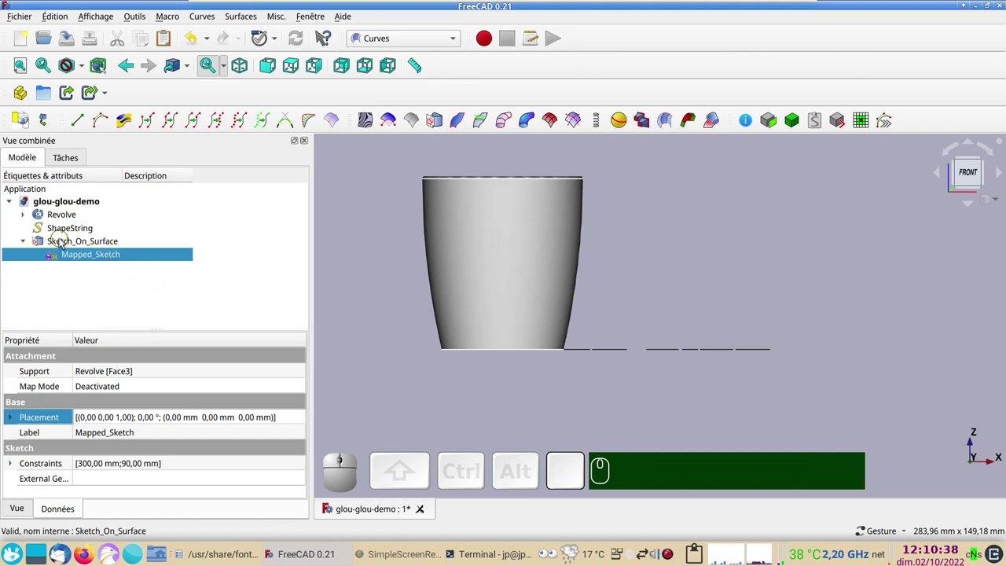
left_click(66, 242)
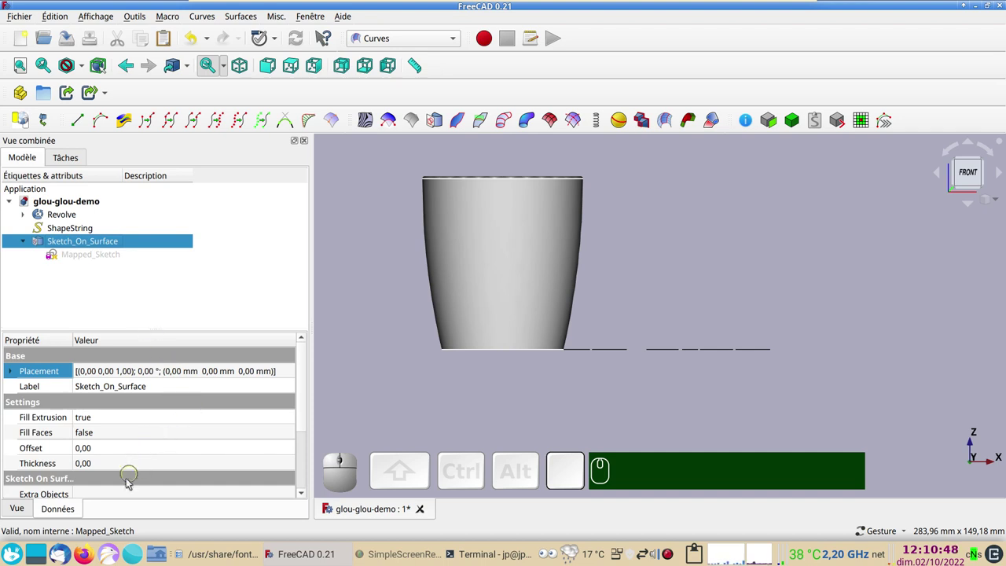
left_click_drag(383, 457, 307, 415)
left_click_drag(308, 416, 65, 446)
left_click(160, 429)
left_click(293, 428)
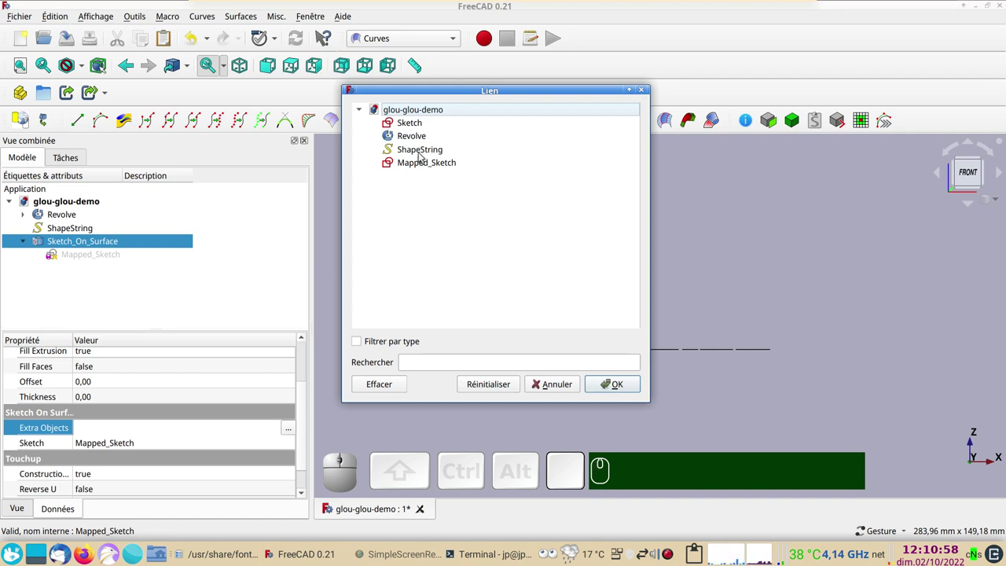
left_click(425, 156)
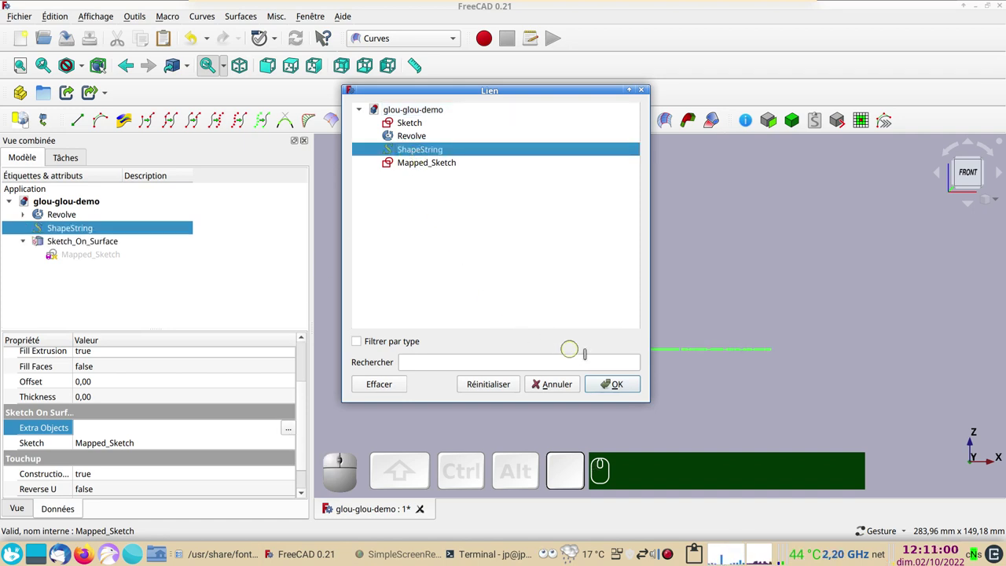
left_click(621, 389)
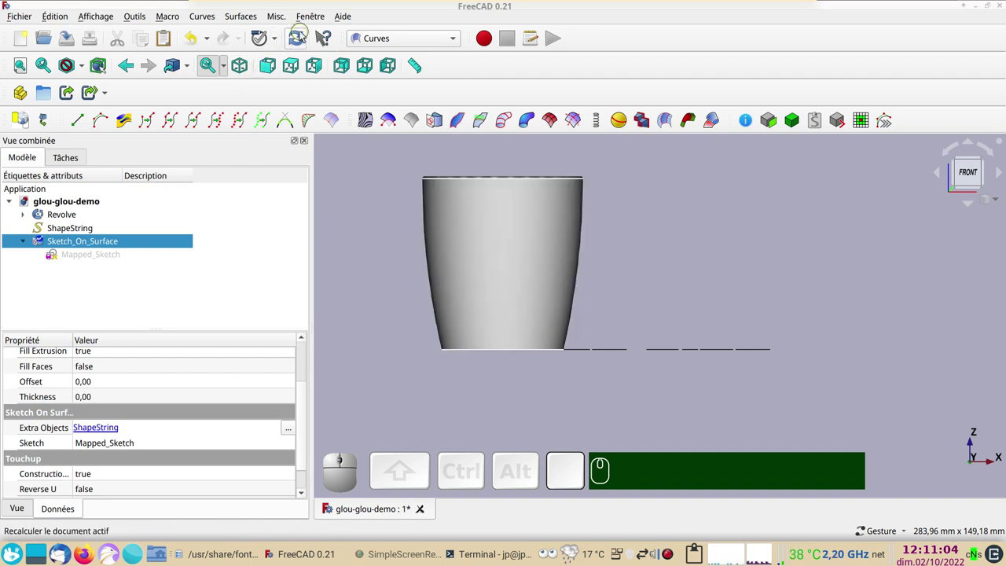
Step: Recompute so the lettering maps onto the cup and fit the cup in view
left_click(301, 42)
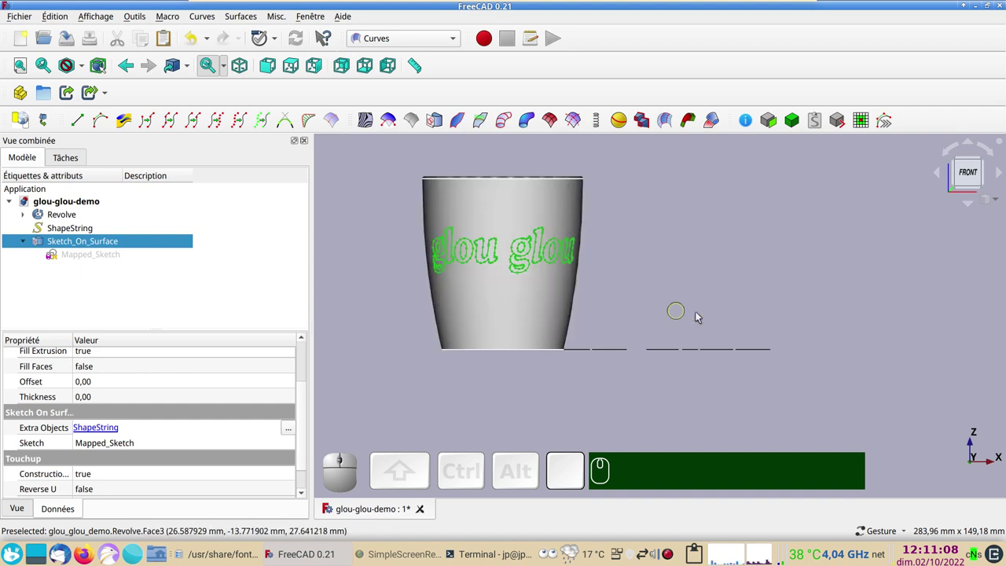
scroll("up", 3)
right_click(636, 293)
left_click(752, 339)
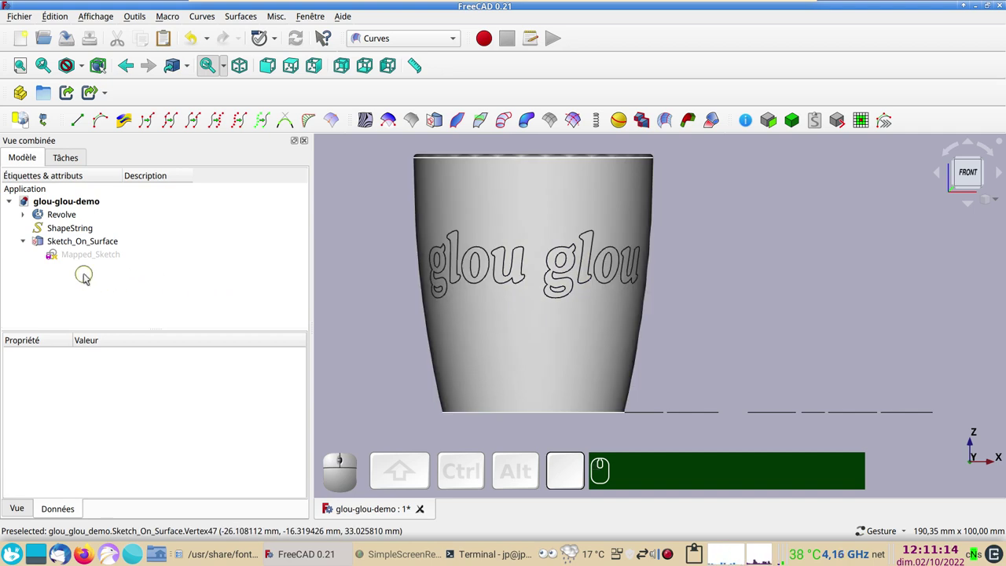
left_click(93, 242)
Step: Set Sketch_On_Surface's Reverse V to true and recompute to flip the text
left_click_drag(311, 423, 162, 473)
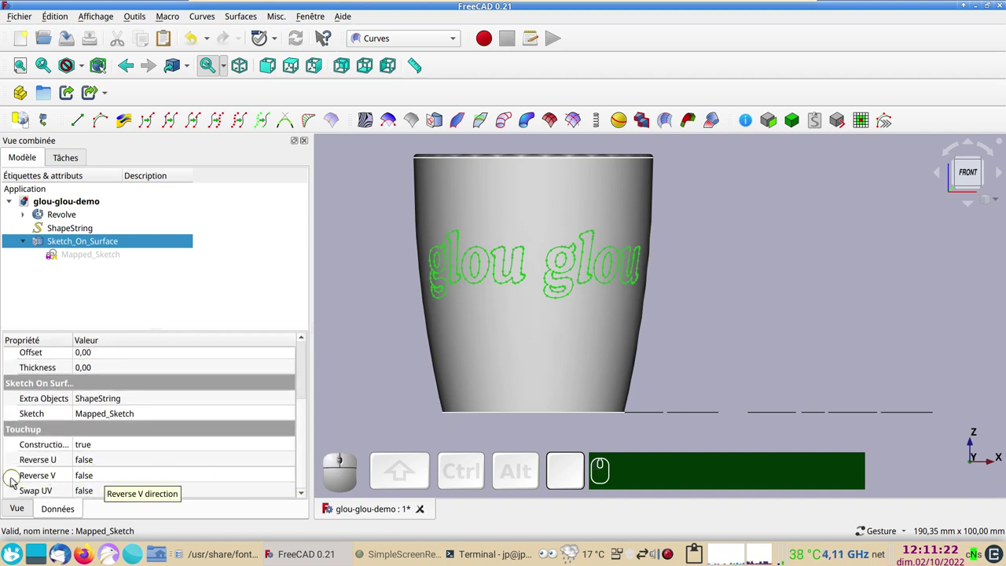
left_click(123, 481)
left_click(123, 481)
left_click(111, 496)
left_click(394, 411)
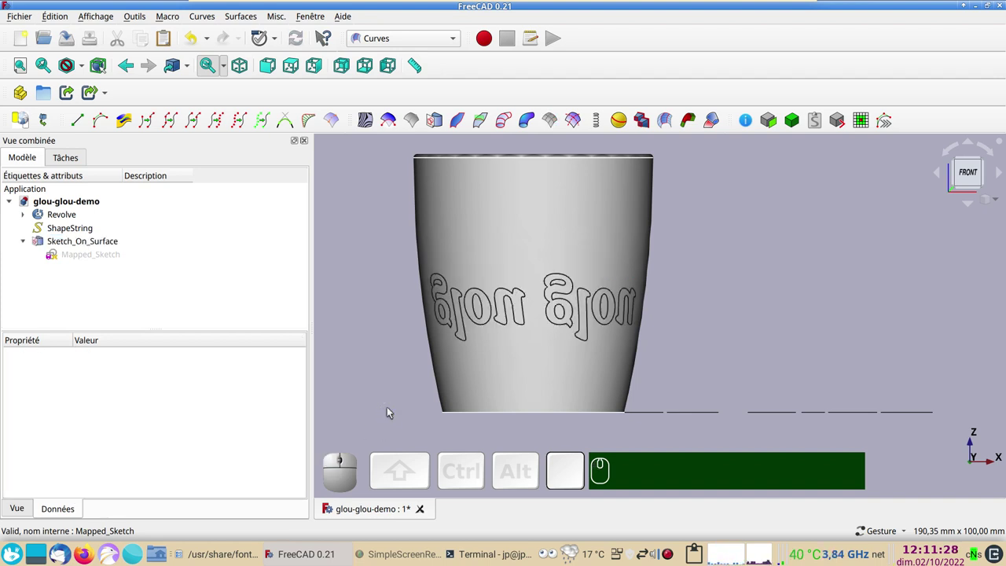
Step: Set Reverse V back to false and recompute so the text reads normally
left_click_drag(305, 447, 183, 499)
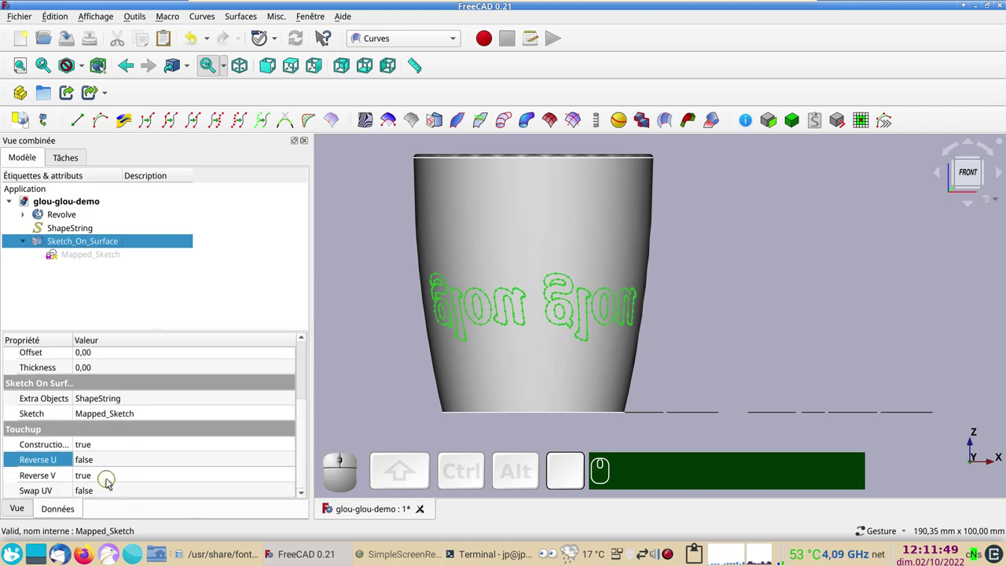
left_click(113, 480)
left_click(113, 479)
left_click(119, 464)
left_click(376, 396)
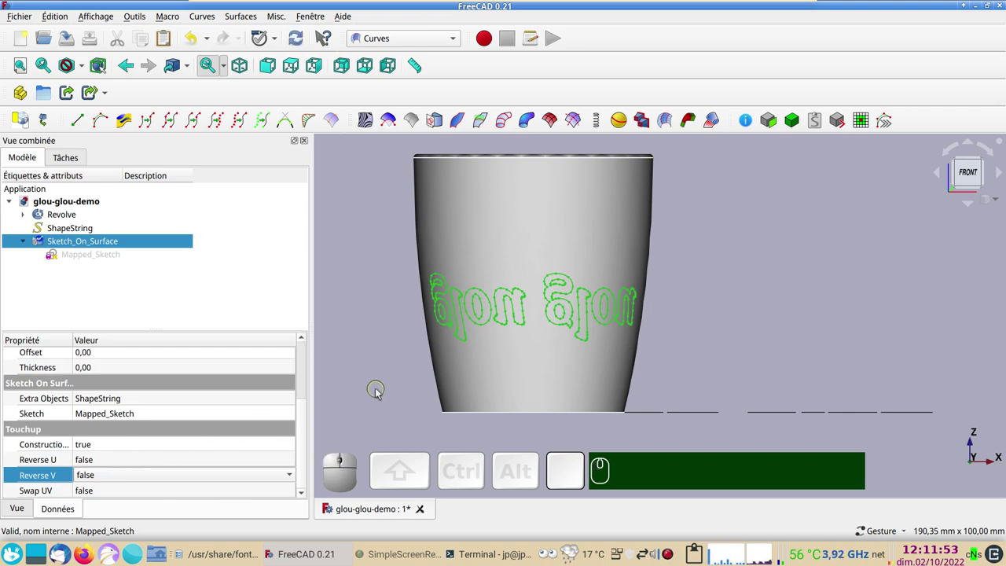
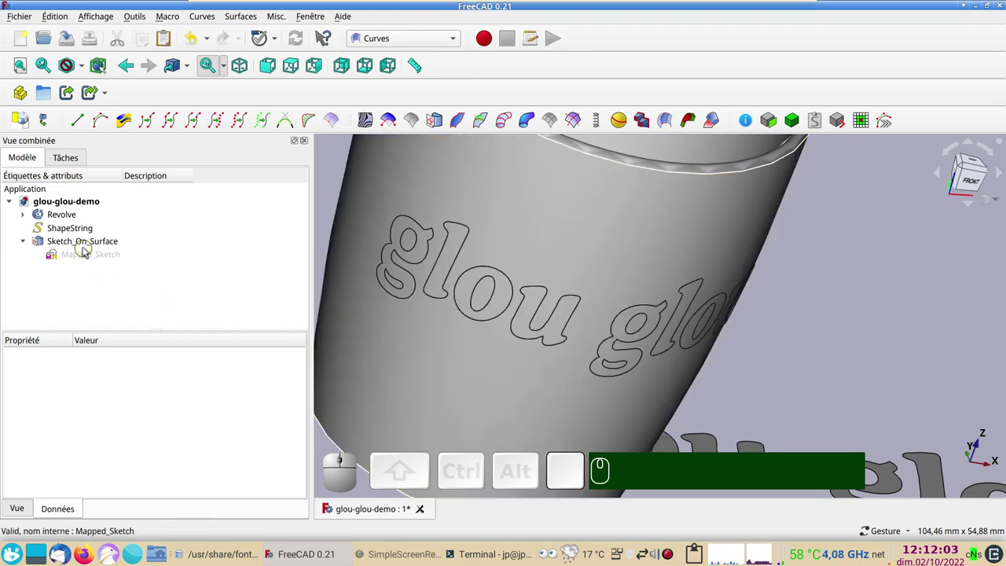
left_click(88, 246)
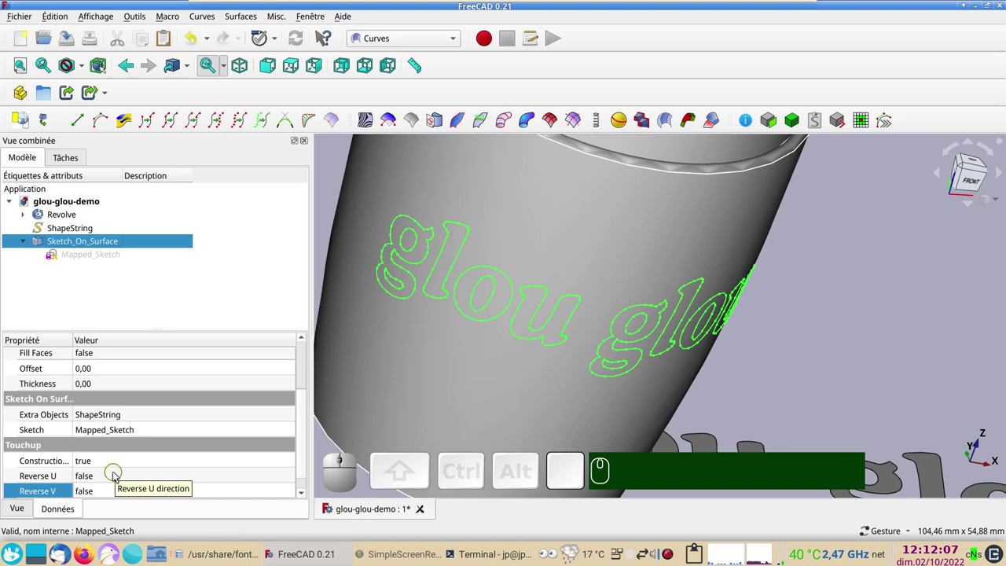
scroll("up", 3)
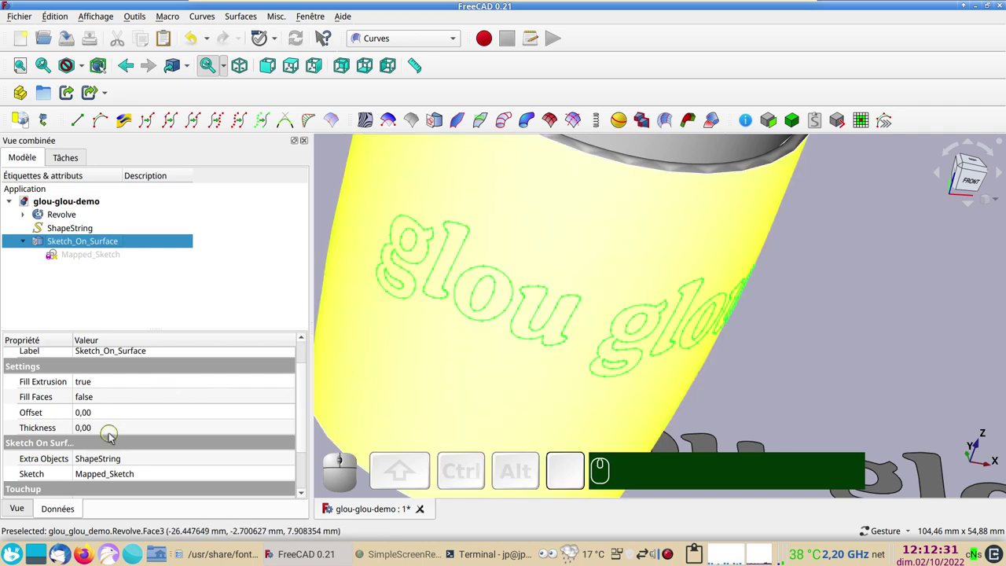
Step: Set the Sketch_On_Surface Thickness to 0,5 mm and recompute
left_click(111, 430)
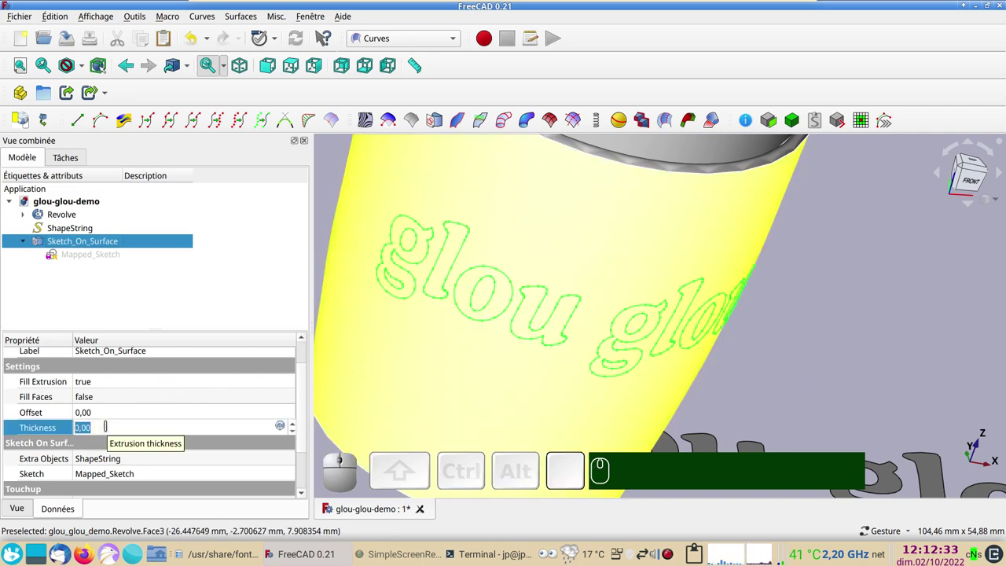
key("KP_0")
key("KP_0")
type(",")
key("KP_5")
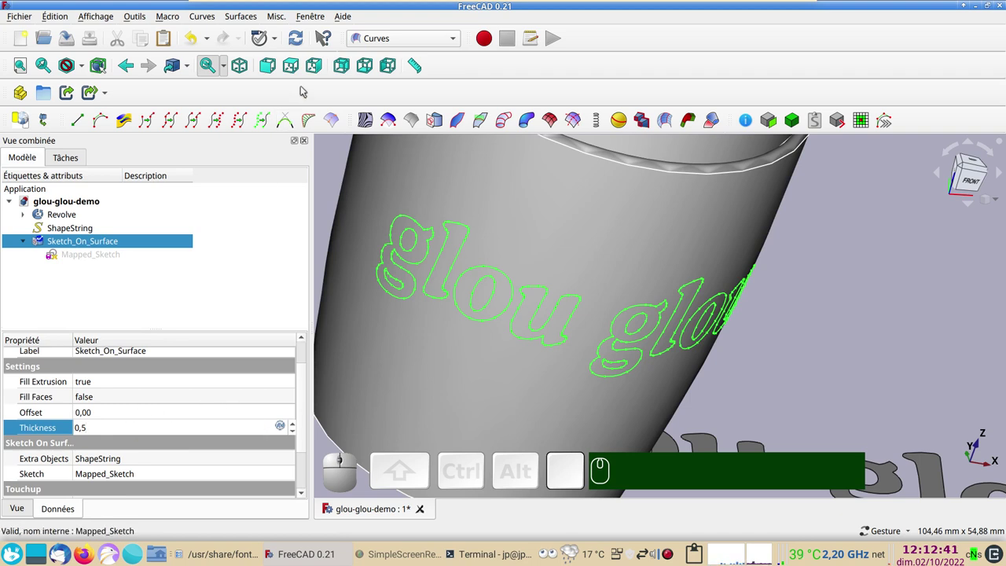
left_click(298, 45)
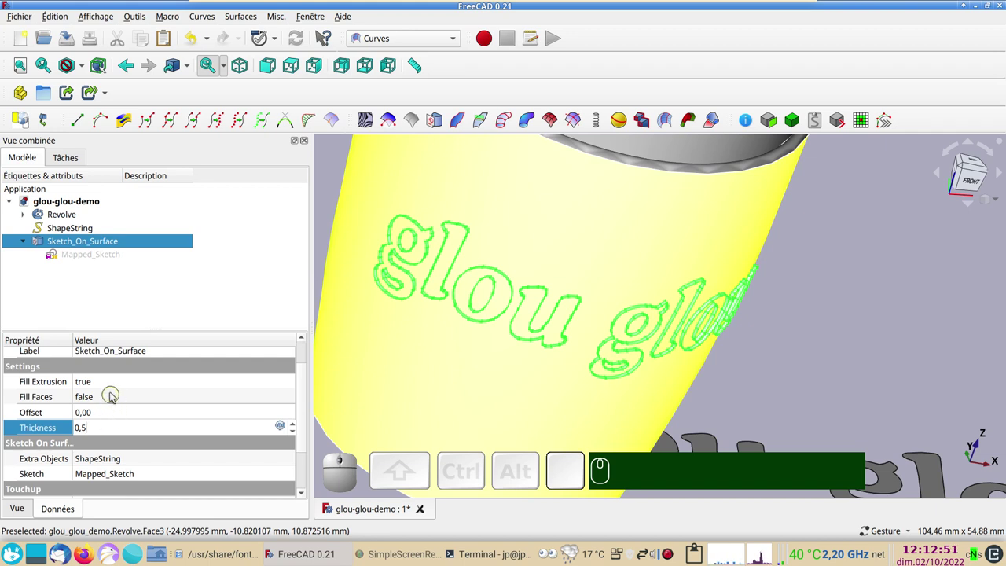
Step: Turn Fill Faces to true and recompute so the letters become solid
left_click(116, 394)
left_click(112, 397)
left_click(109, 418)
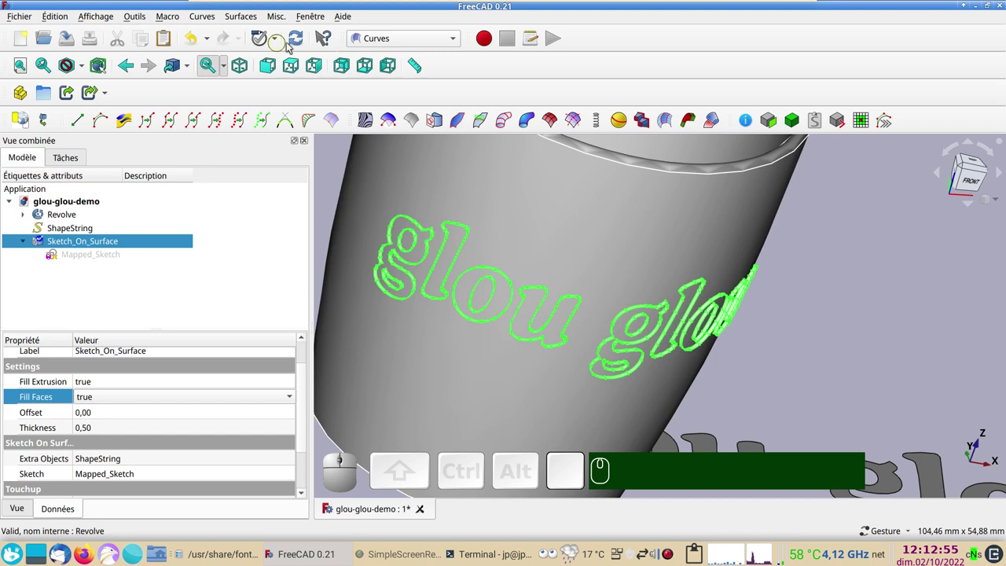
left_click(300, 42)
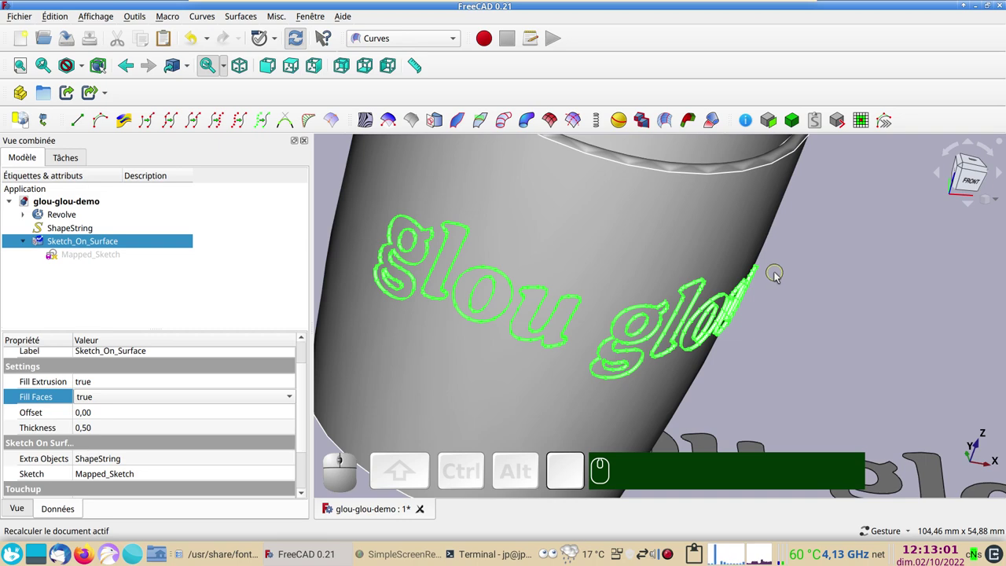
left_click(794, 278)
left_click_drag(844, 345, 235, 250)
left_click(112, 240)
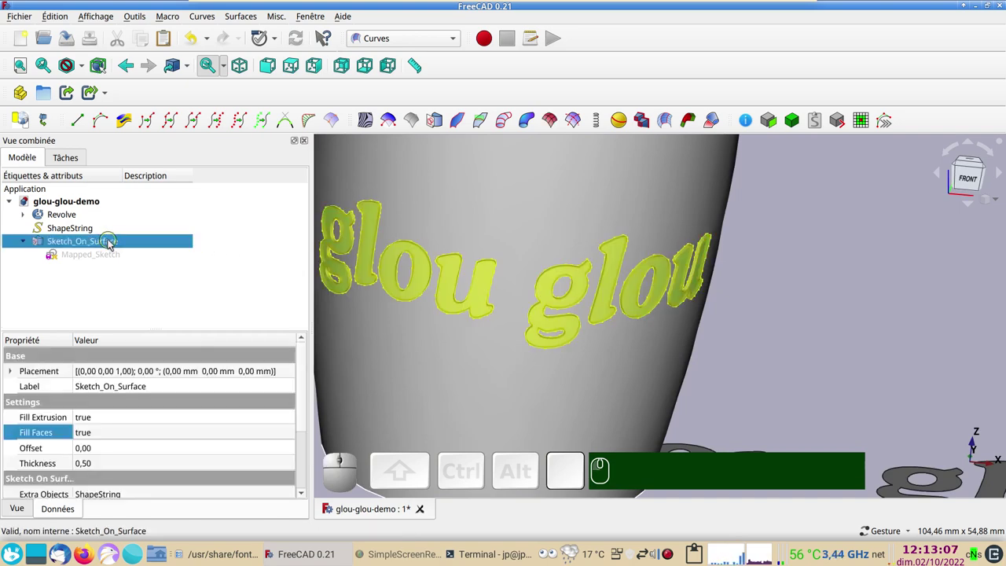
Step: Give the raised glou glou letters a pink shape colour via the display properties
key("ctrl+d")
left_click(219, 318)
left_click(361, 206)
left_click(665, 379)
left_click(308, 453)
left_click(162, 503)
Step: Zoom around the cup to inspect the pink solid letters
left_click(819, 377)
scroll("down", 3)
right_click(777, 338)
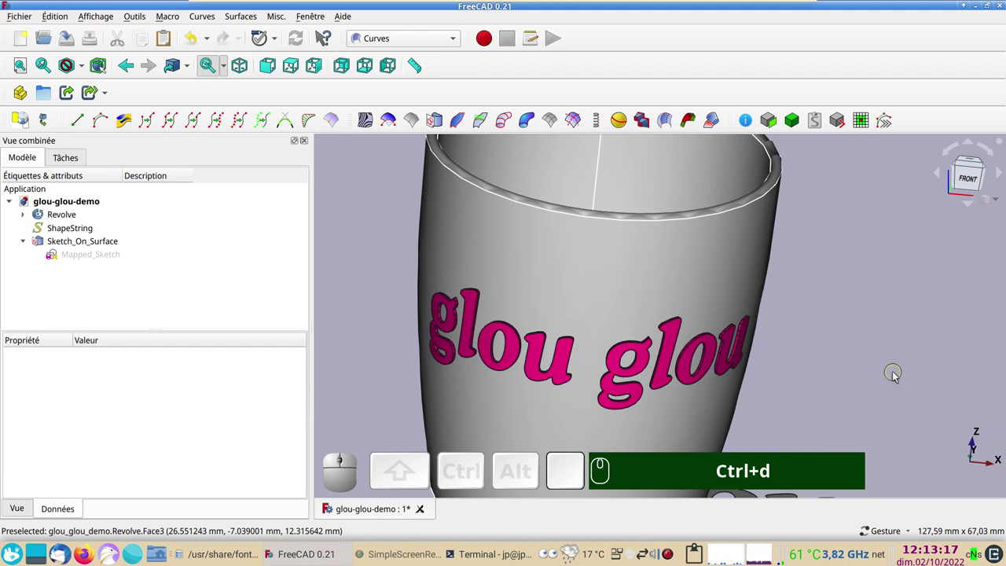
scroll("up", 3)
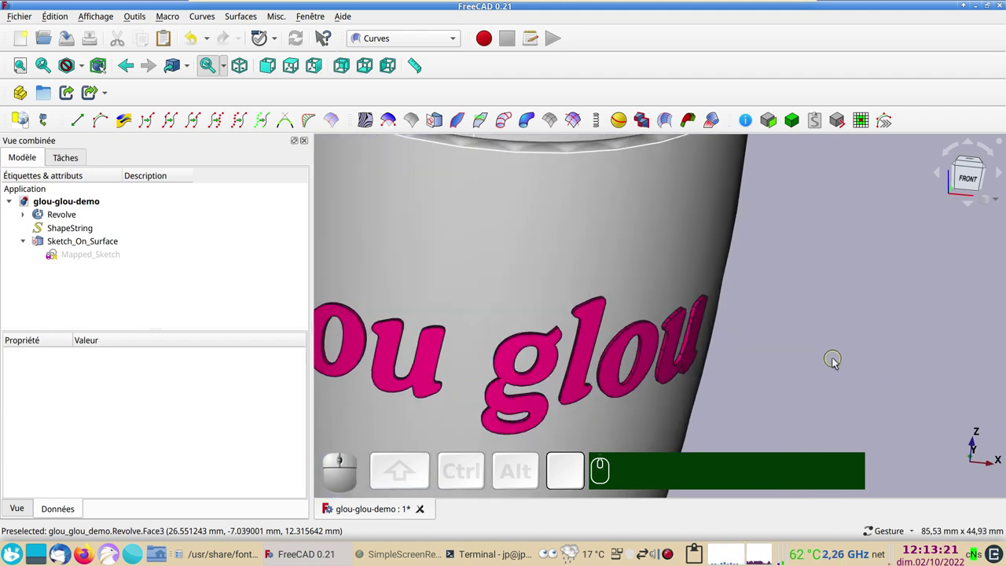
scroll("down", 3)
Step: Give the Revolve cup body a light blue #55aaff shape colour
left_click(600, 262)
key("ctrl+d")
left_click(213, 315)
left_click(417, 219)
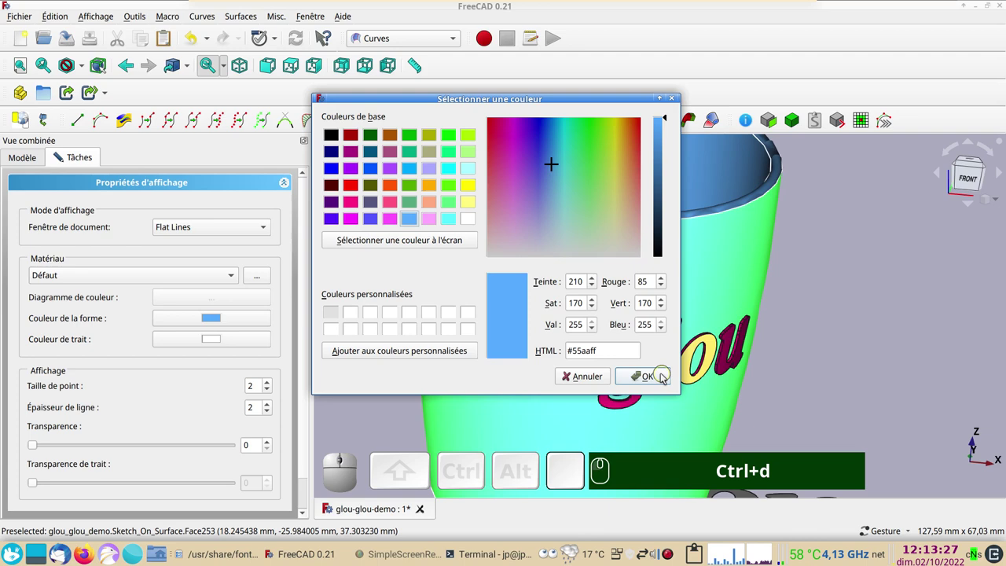
left_click(659, 377)
left_click_drag(310, 435, 161, 518)
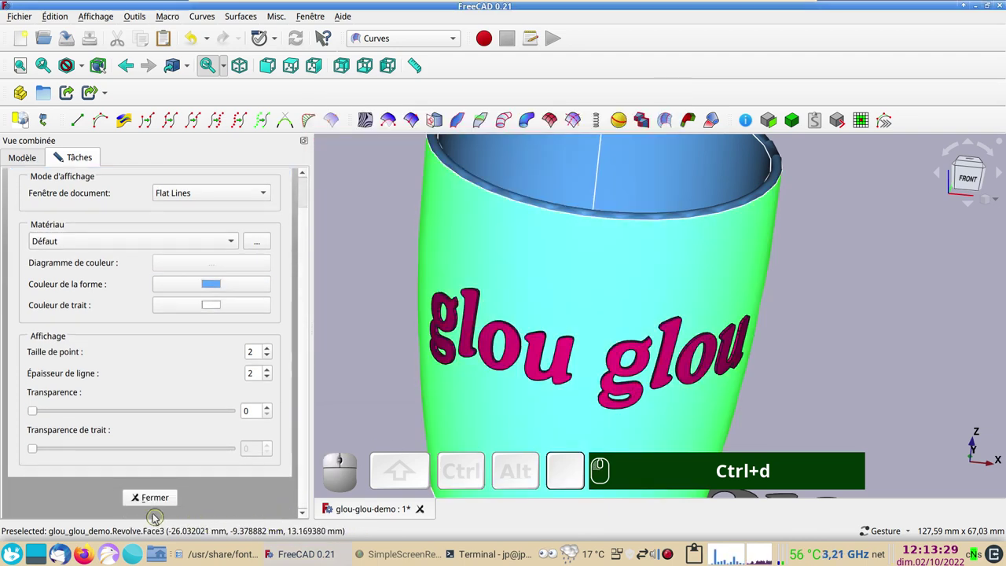
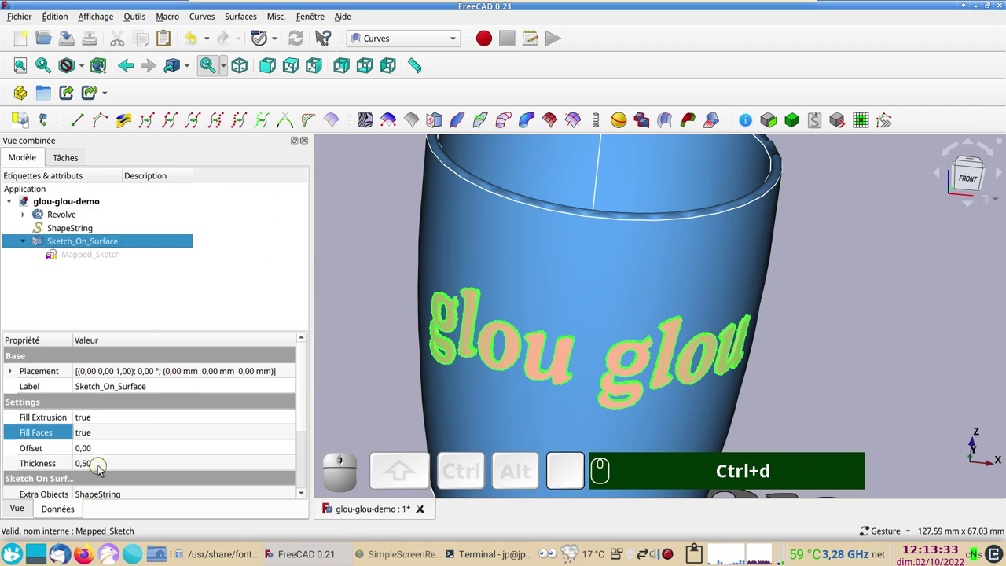
Step: Set the Sketch_On_Surface Thickness to 1 and start entering a 0.5 offset
left_click(105, 468)
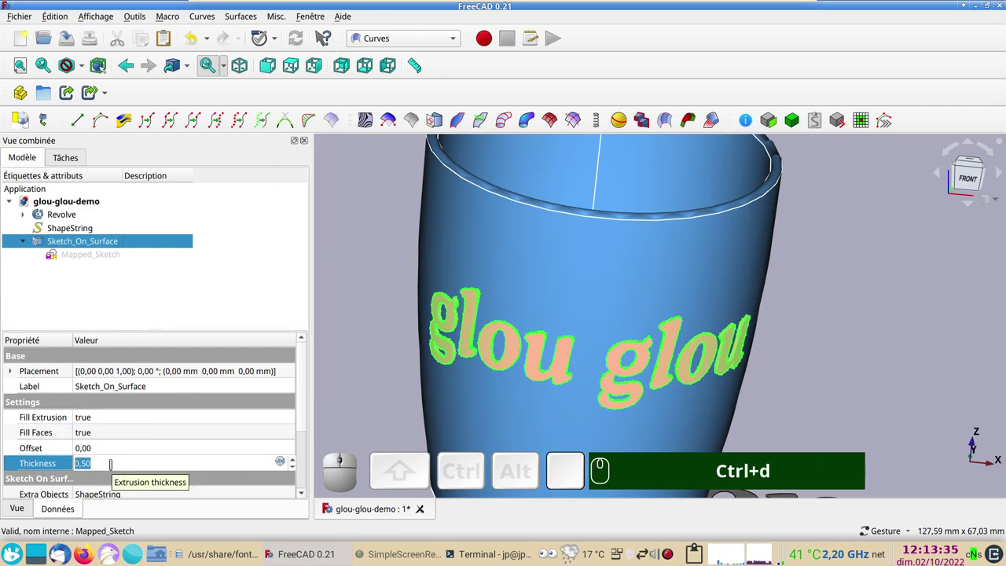
key("KP_1")
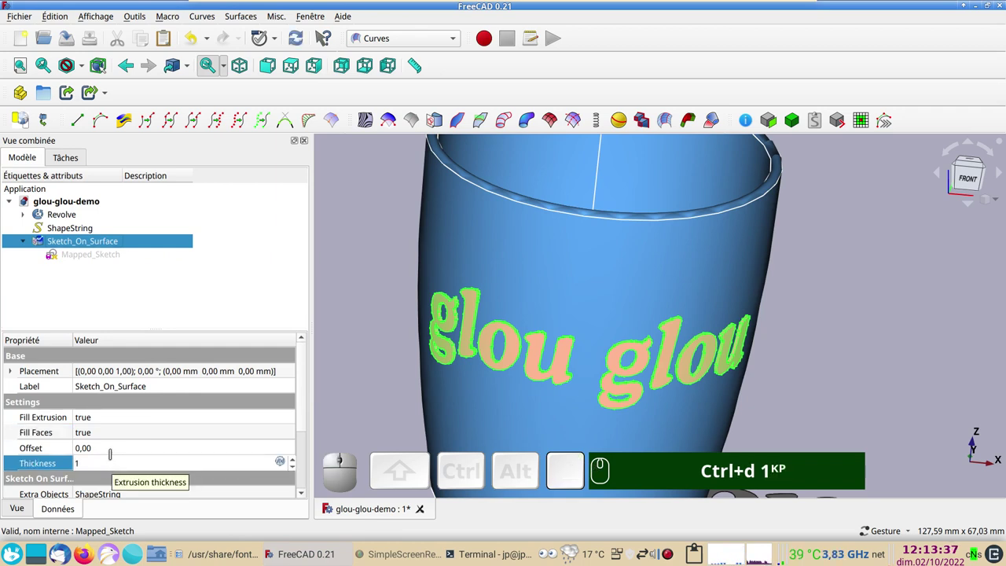
left_click(114, 449)
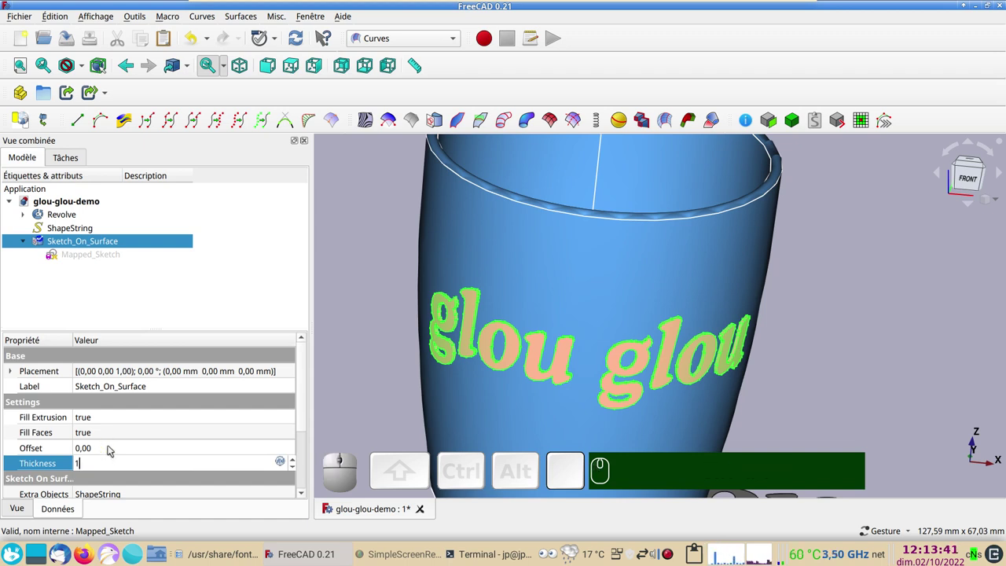
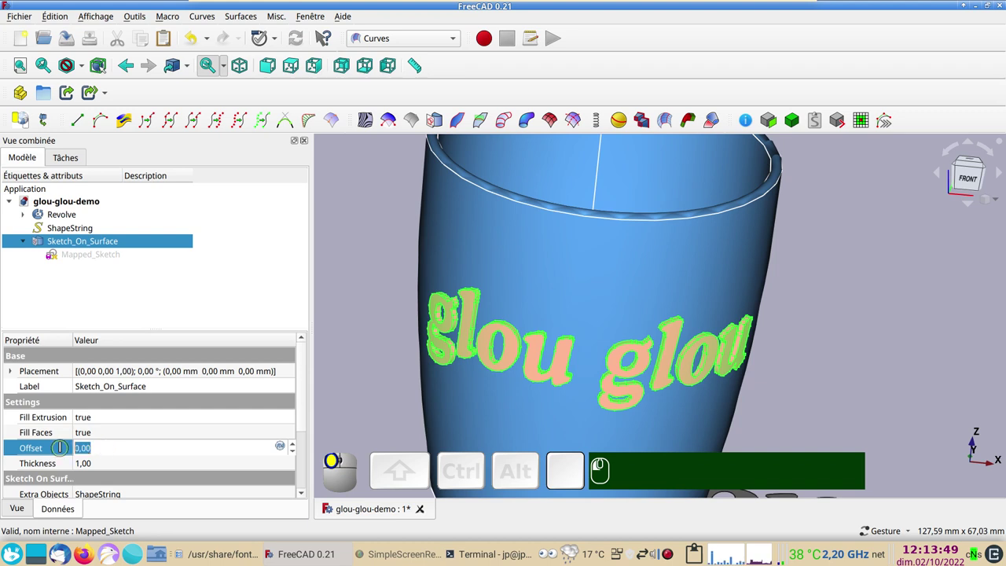
key("KP_Subtract")
key("BackSpace")
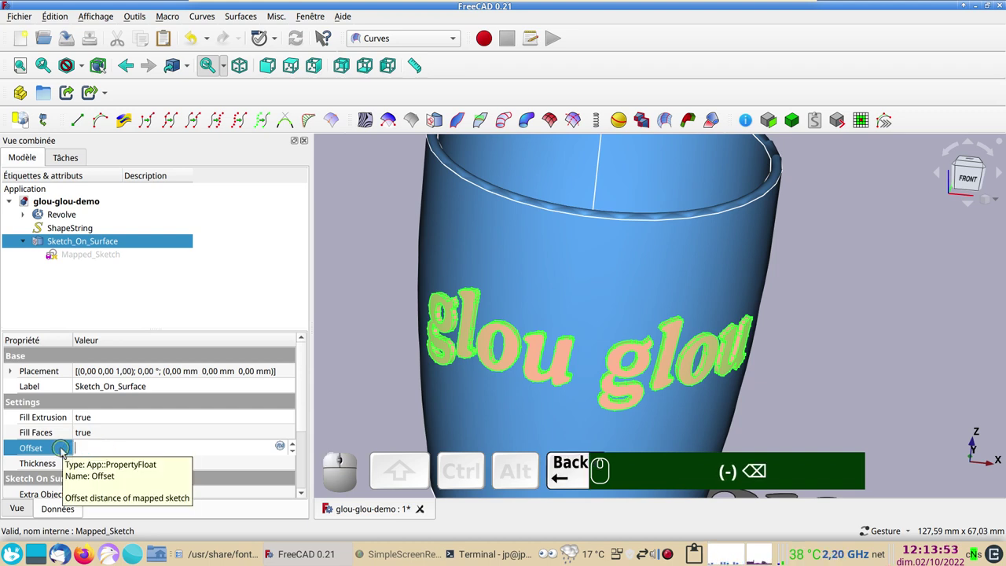
key("KP_0")
key("KP_5")
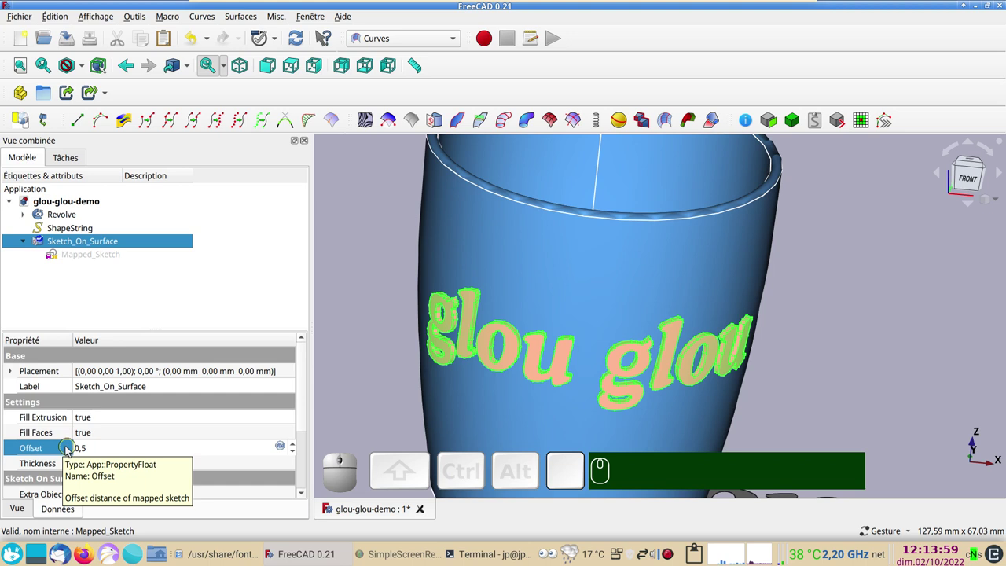
Step: Make the Offset -0.50 so the letters sink into the cup wall
left_click(585, 484)
key("KP_Subtract")
key("Return")
key("Return")
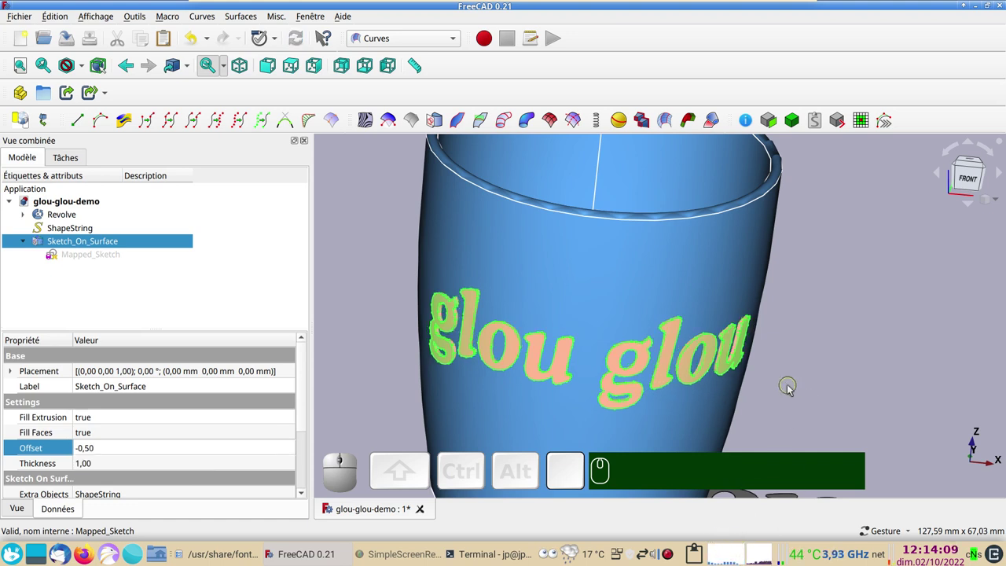
key("KP_2")
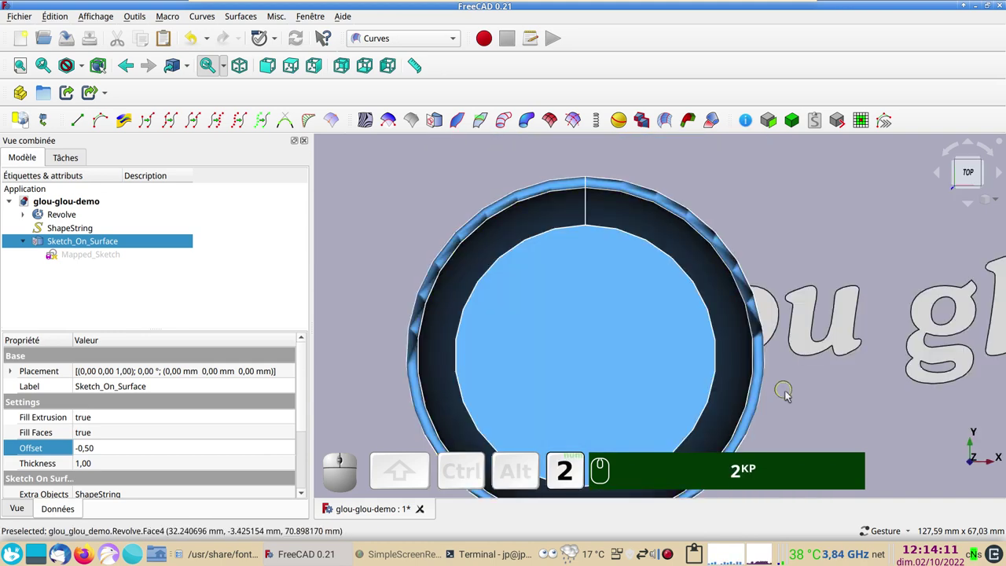
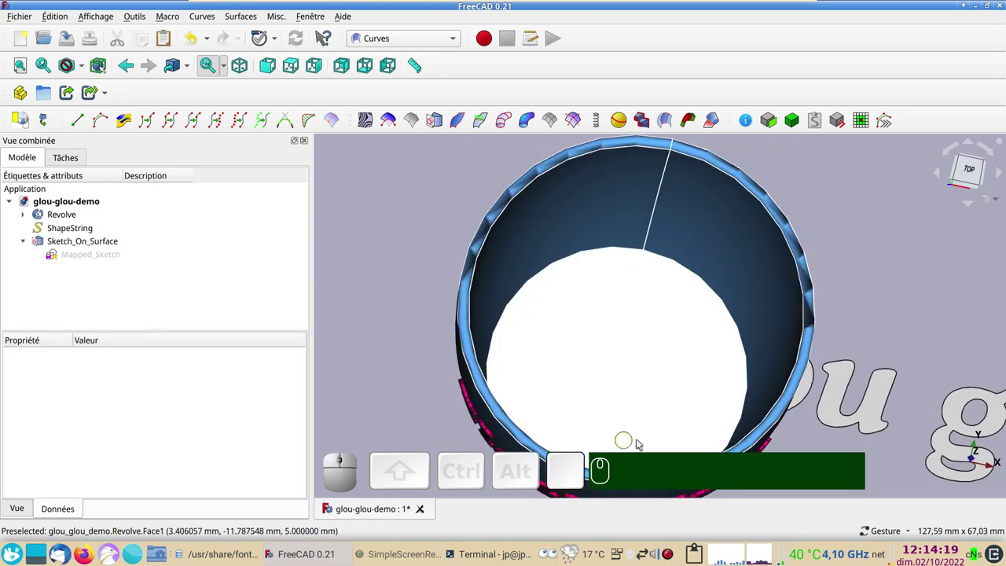
scroll("up", 3)
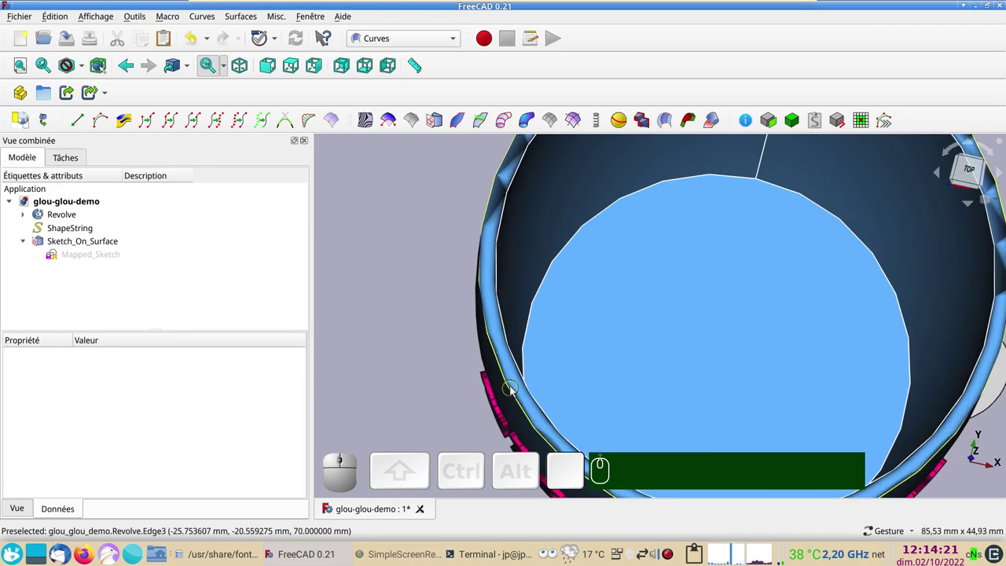
left_click(518, 387)
key("space")
key("space")
scroll("up", 3)
key("space")
key("space")
key("space")
key("space")
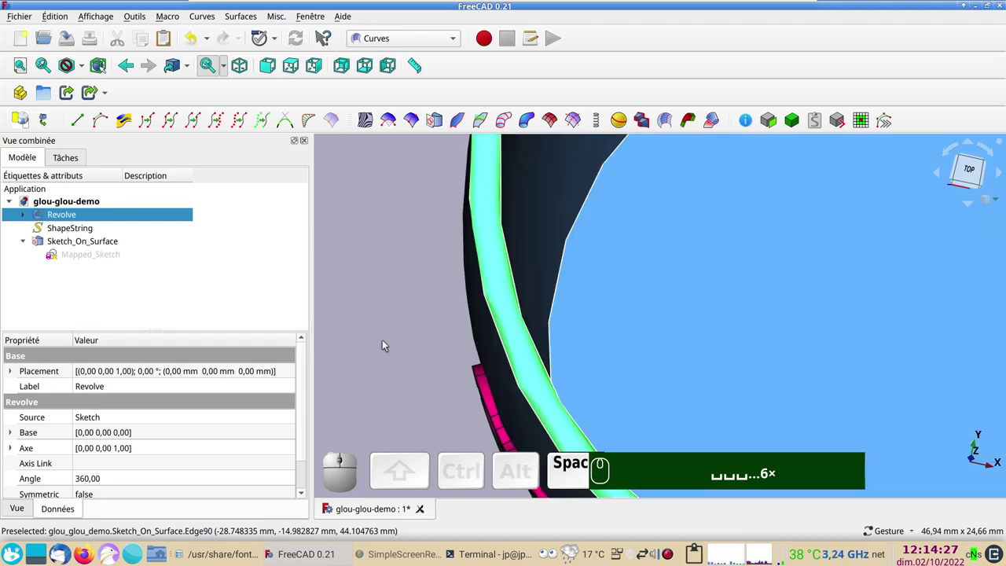
key("KP_1")
scroll("down", 3)
scroll("down", 3)
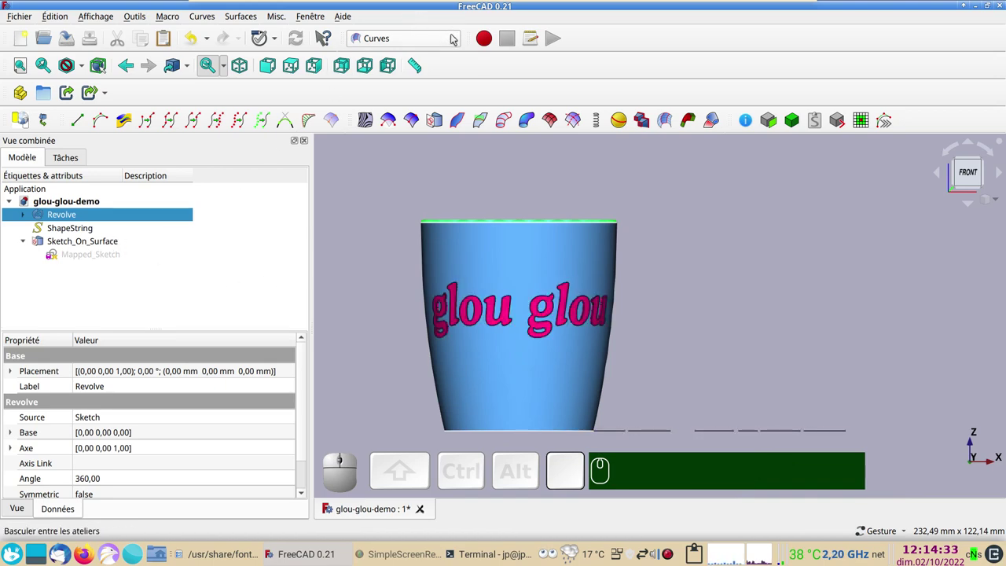
Step: In the Part workbench, Boolean-cut Sketch_On_Surface from the Revolve cup body
left_click(459, 37)
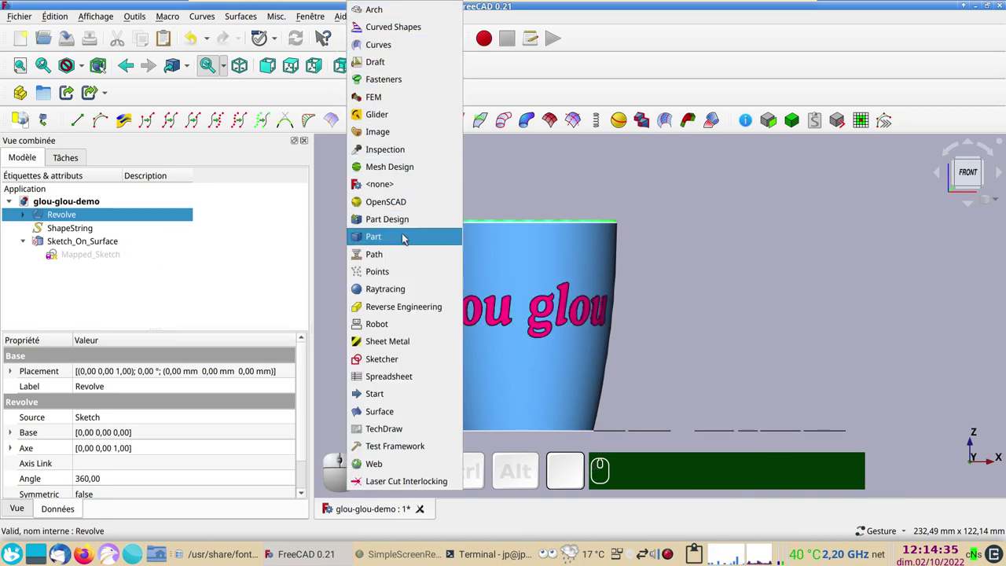
left_click(408, 237)
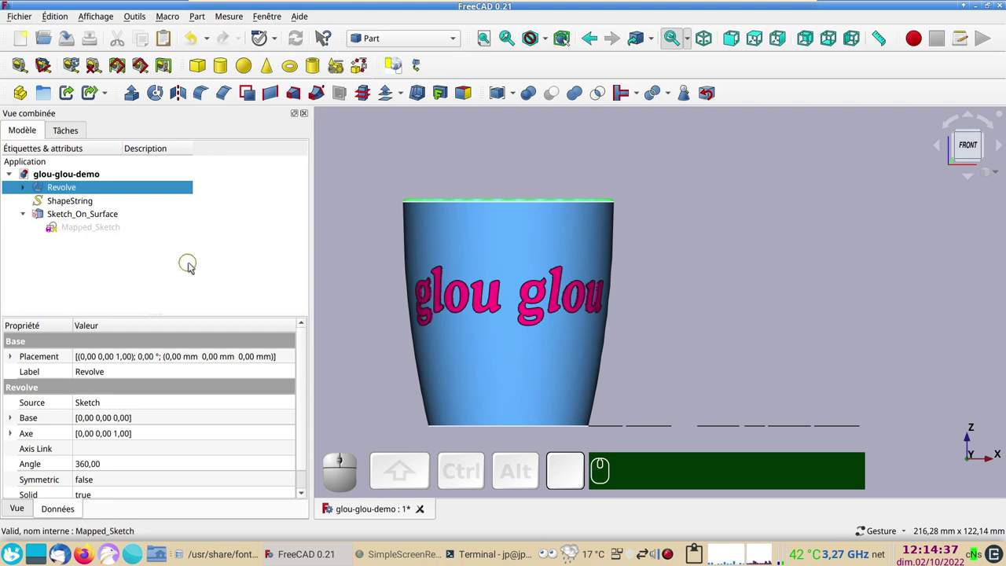
left_click(507, 232)
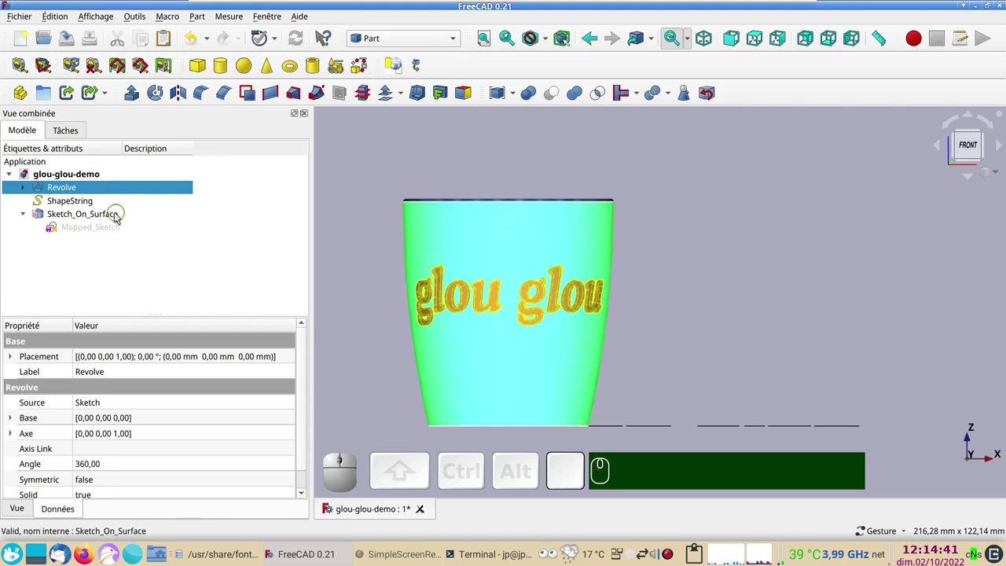
left_click(119, 216)
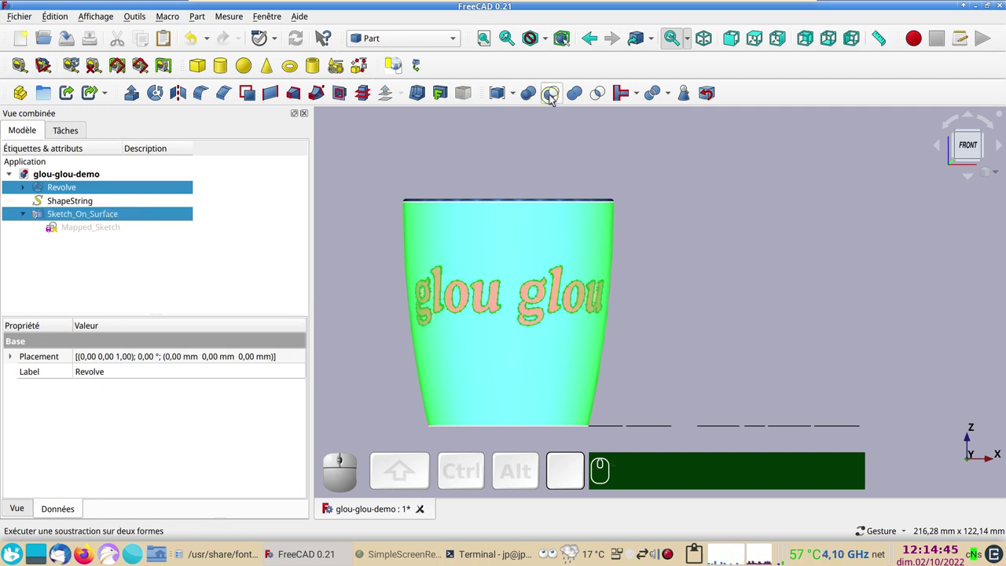
left_click(555, 98)
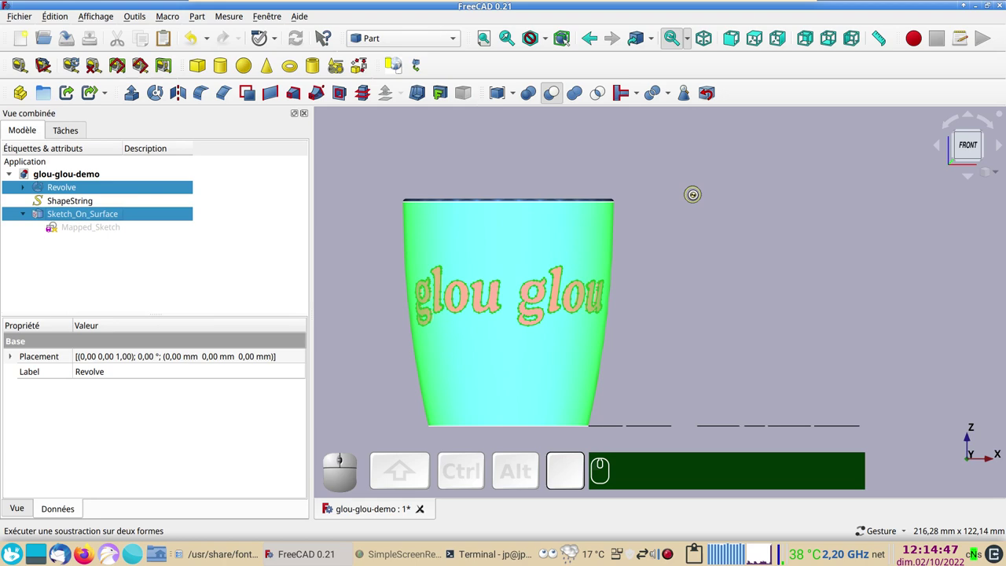
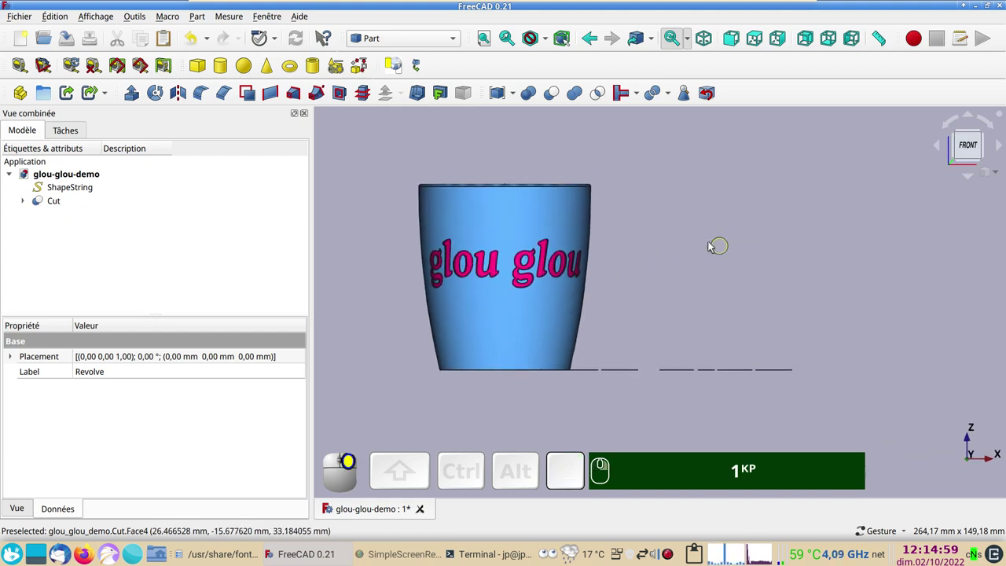
Step: Zoom on the cut cup and switch back to the Curves workbench
scroll("up", 3)
right_click(640, 248)
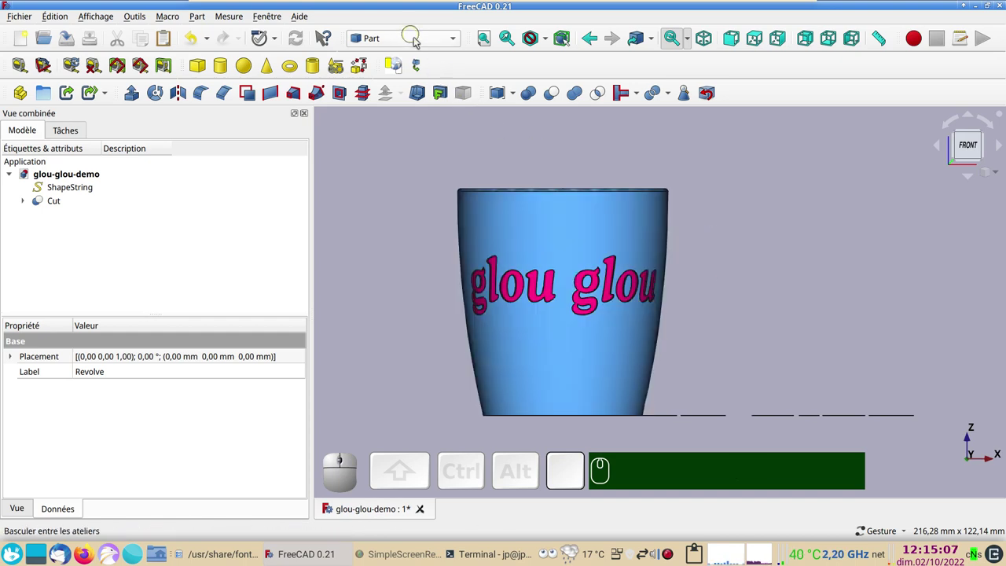
left_click(419, 37)
left_click(415, 43)
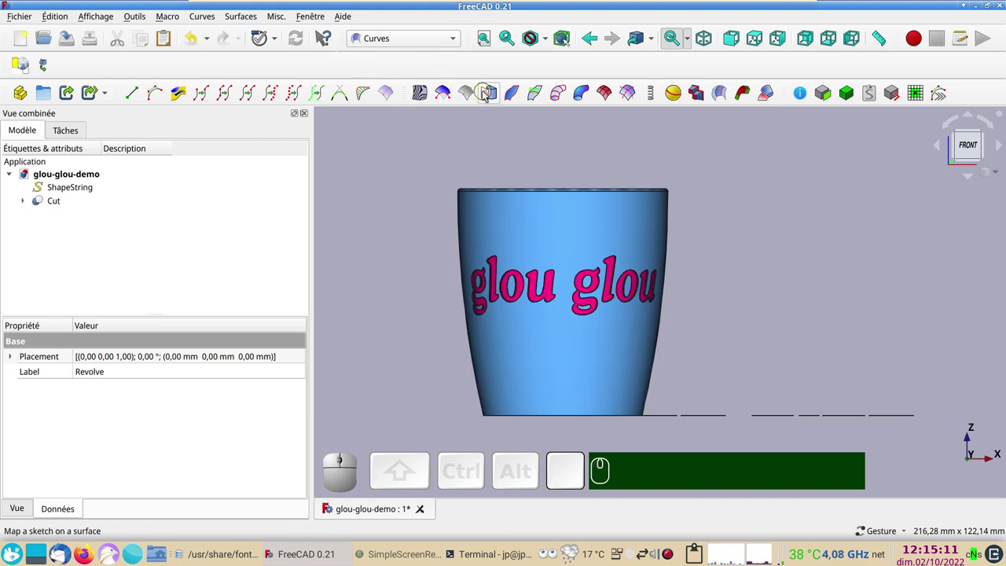
Step: Expand the Cut and show Sketch_On_Surface's Data properties
left_click(416, 194)
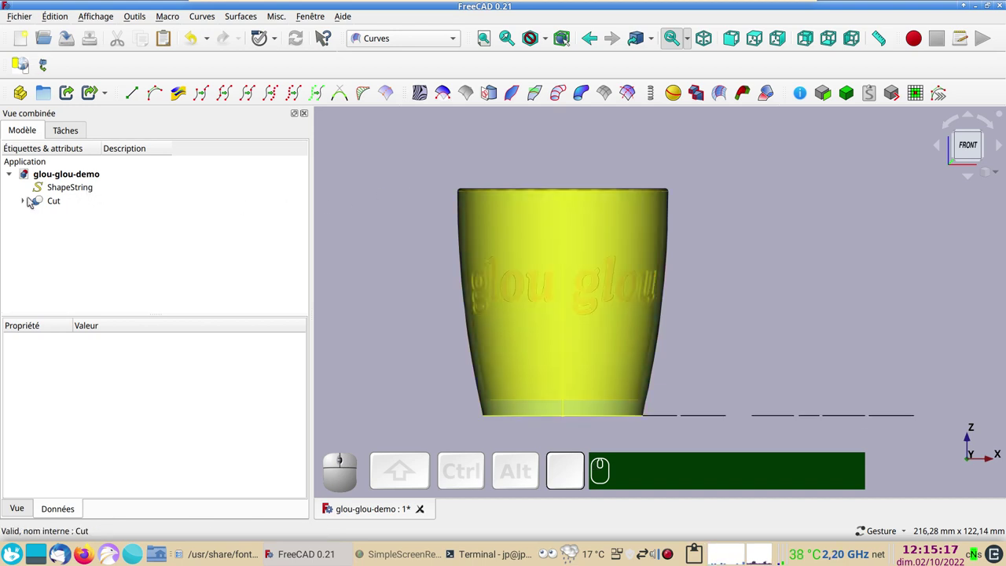
left_click(27, 204)
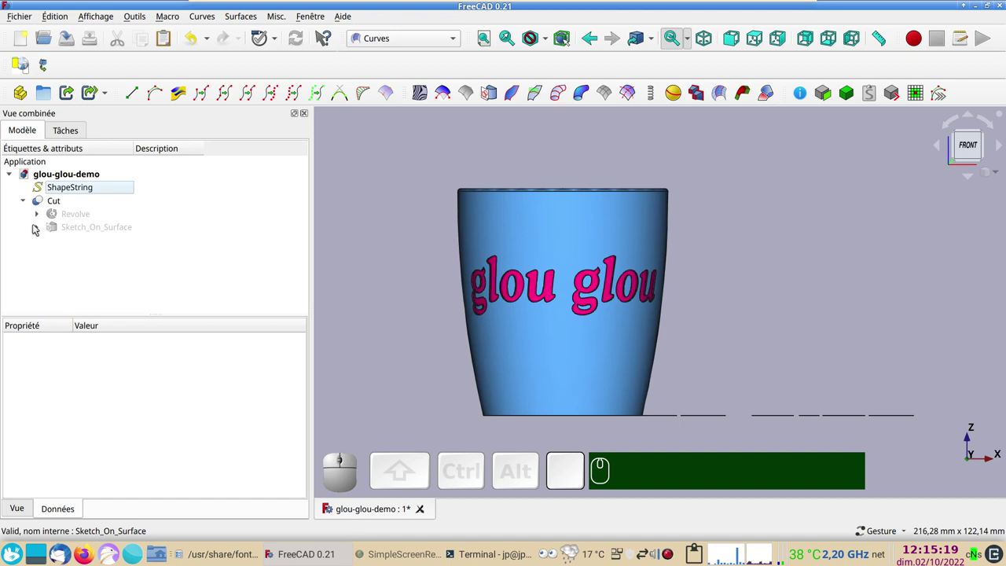
left_click(65, 228)
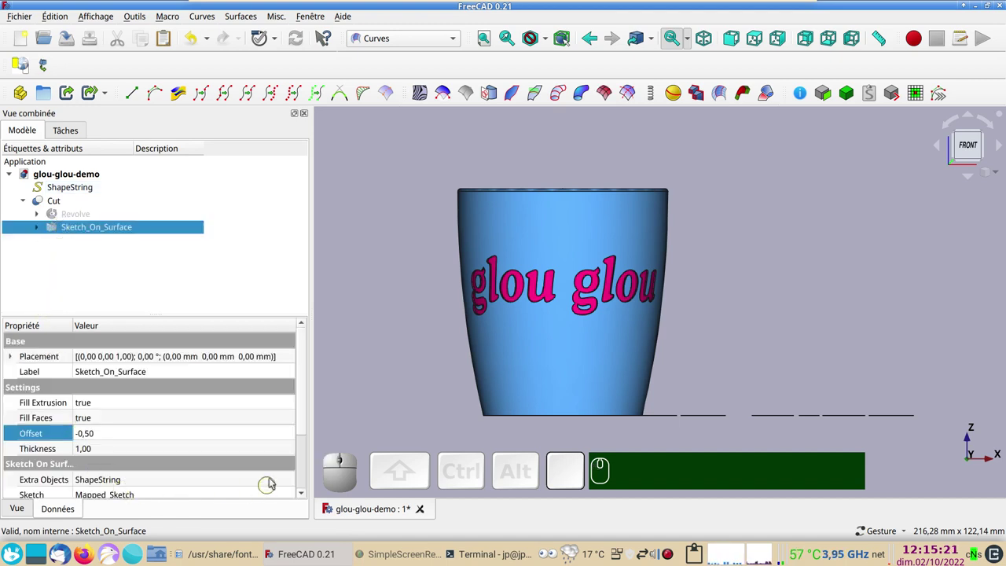
left_click(308, 425)
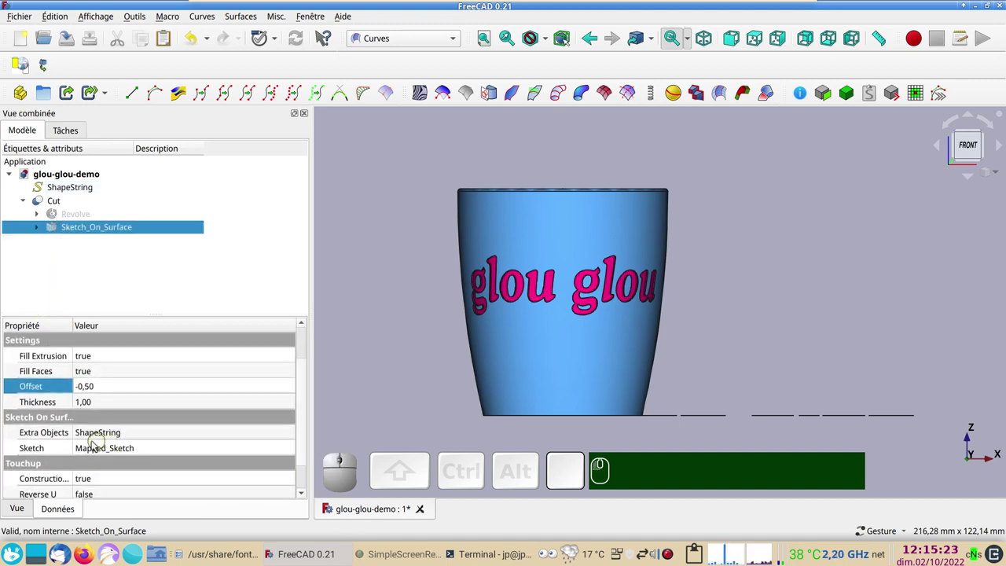
left_click(167, 433)
left_click(290, 433)
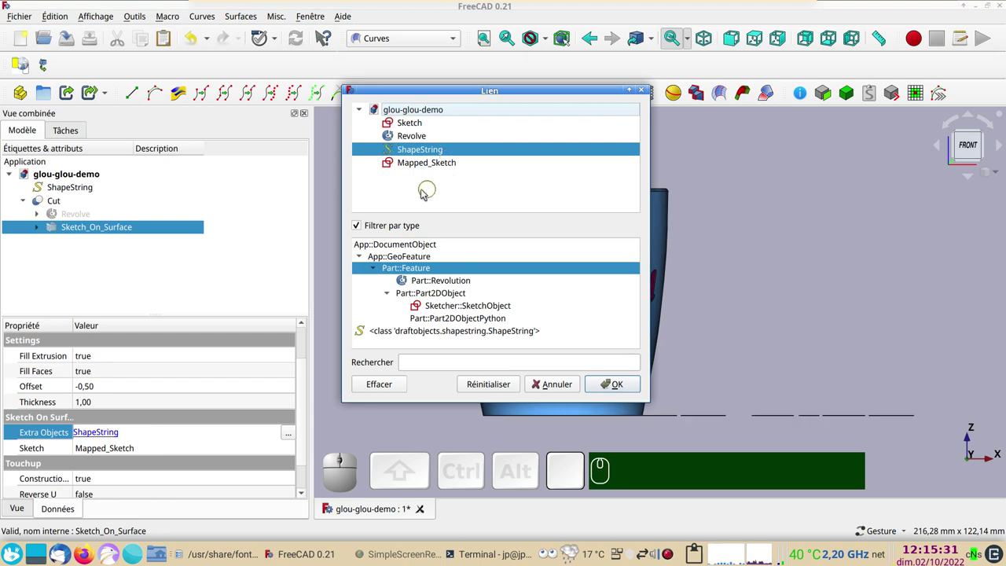
key("Escape")
left_click(762, 333)
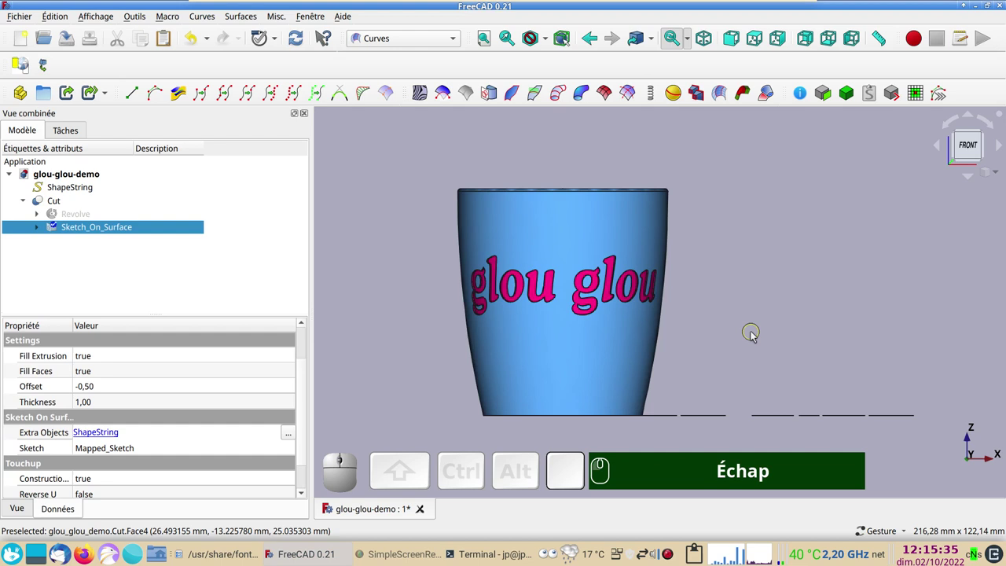